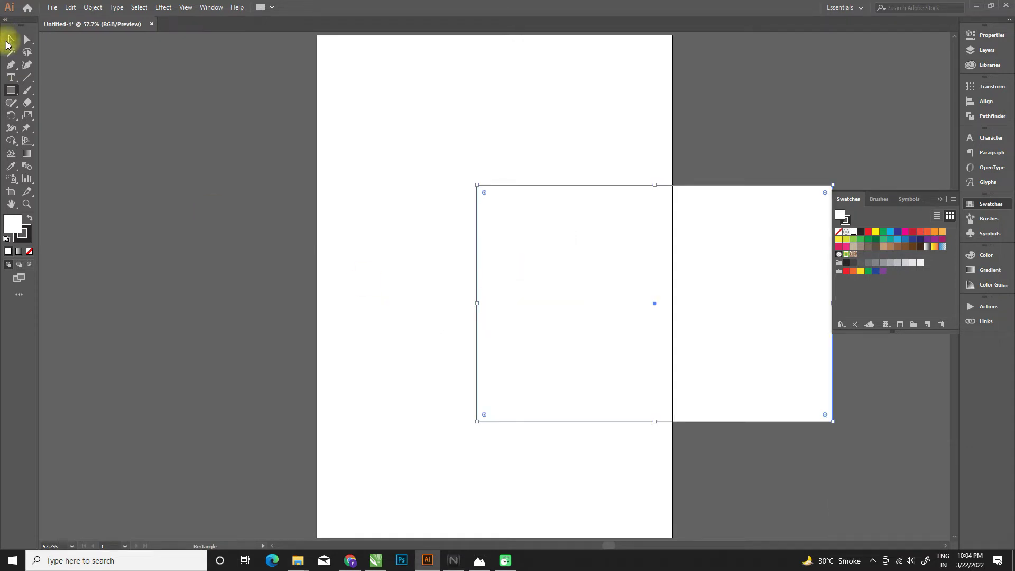
Copy the top rectangle to the lower half and resize it to 210 × 157 mm, aligned to the bottom.
{"action": "left_click", "coordinate": [10, 45]}
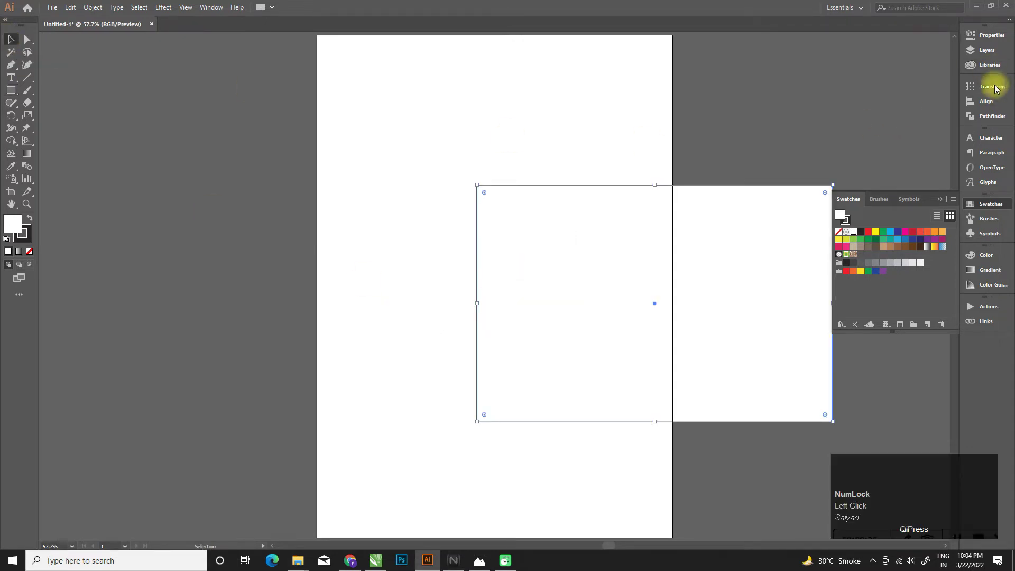
{"action": "left_click", "coordinate": [1000, 103]}
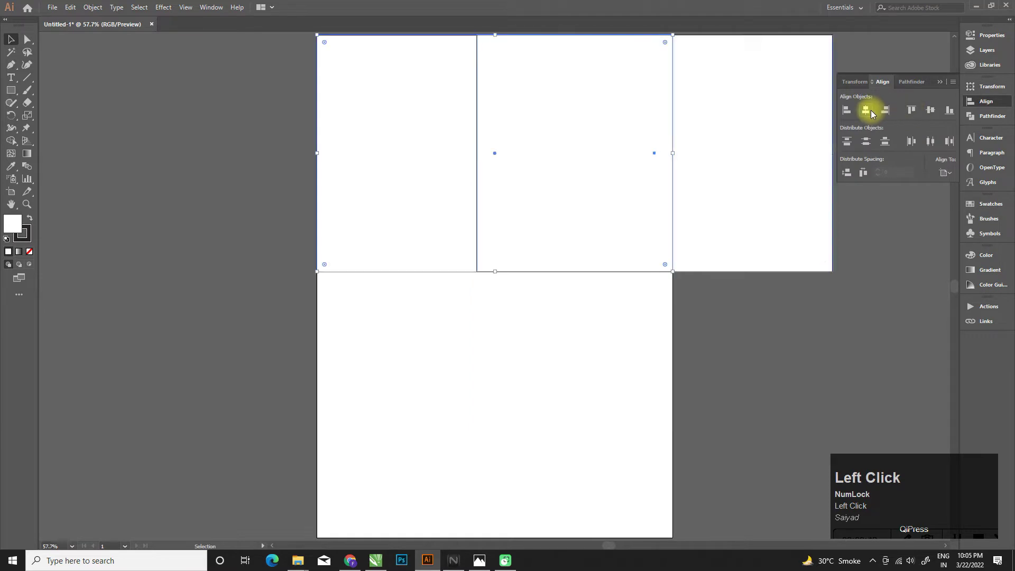
{"action": "left_click_drag", "start_coordinate": [435, 121], "coordinate": [988, 129]}
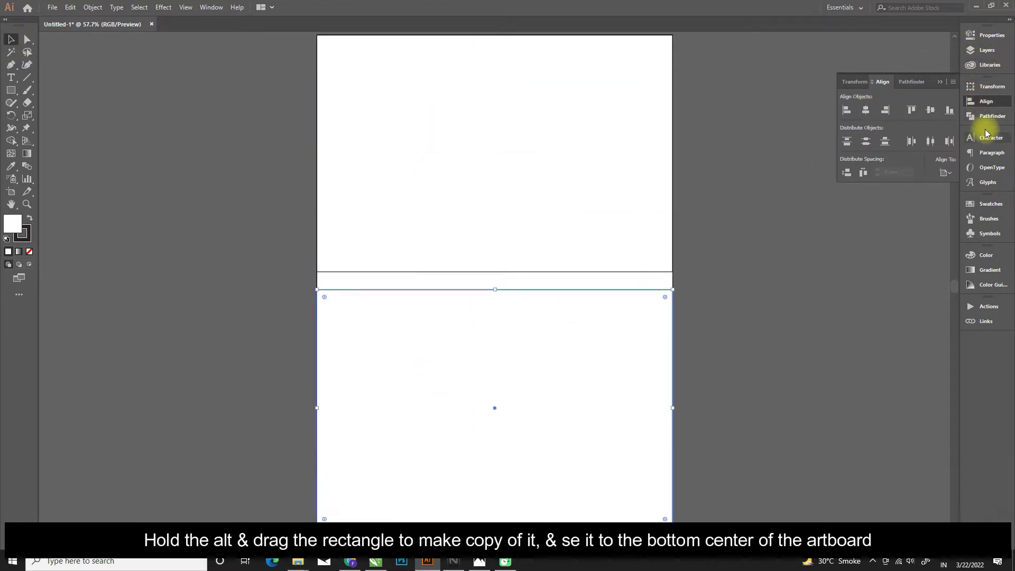
{"action": "left_click", "coordinate": [992, 49]}
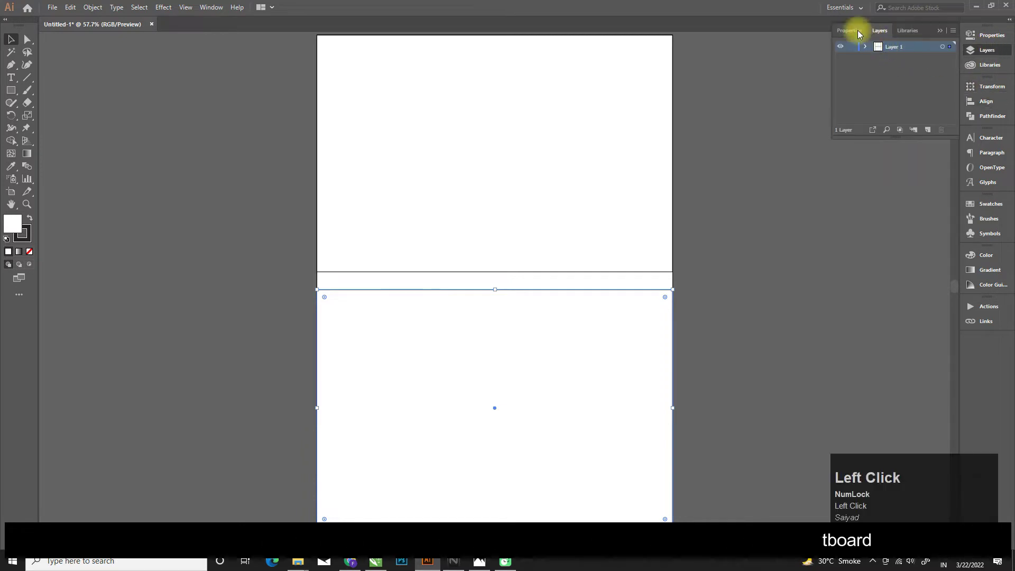
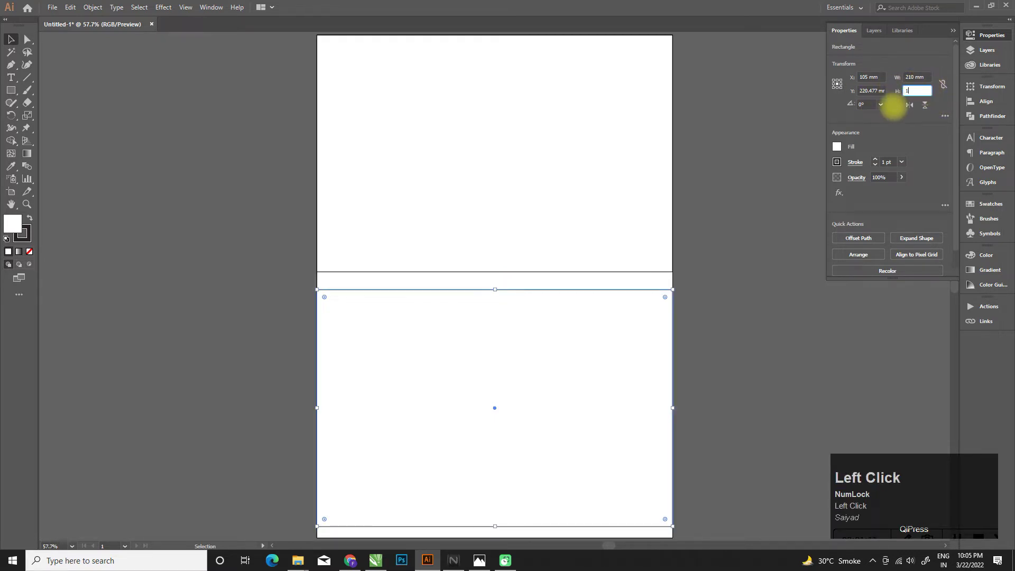
{"action": "key", "text": "BackSpace"}
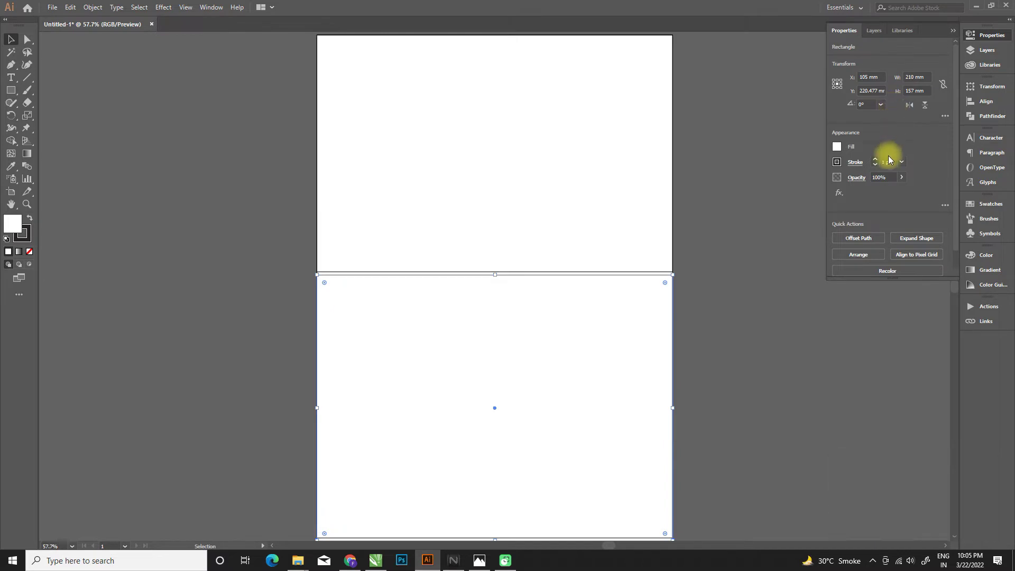
{"action": "left_click", "coordinate": [701, 324]}
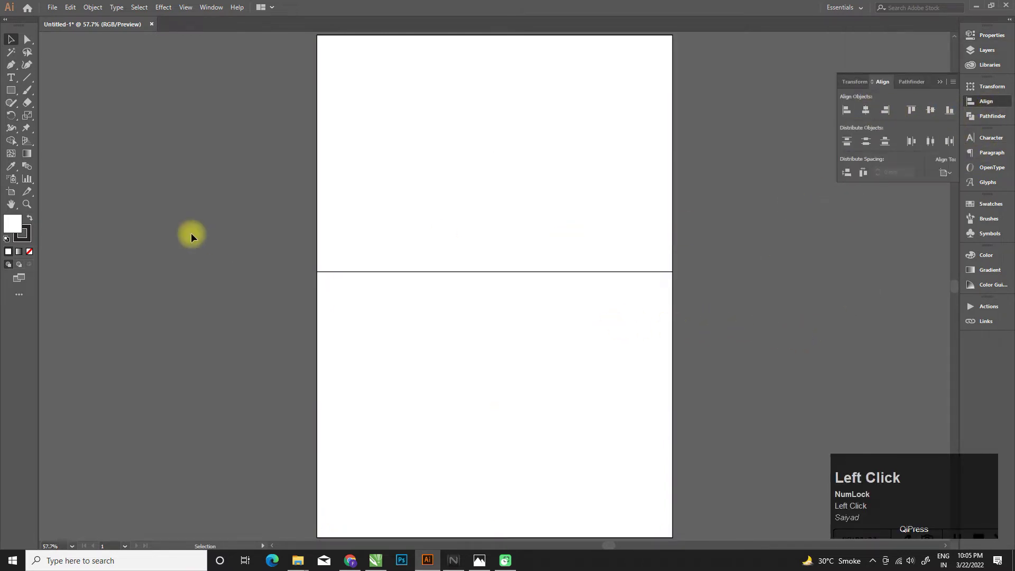
Place the fitness photo and size it to 210 mm wide by 140 mm high.
{"action": "key", "text": "super+d"}
{"action": "left_click_drag", "start_coordinate": [61, 117], "coordinate": [1010, 54]}
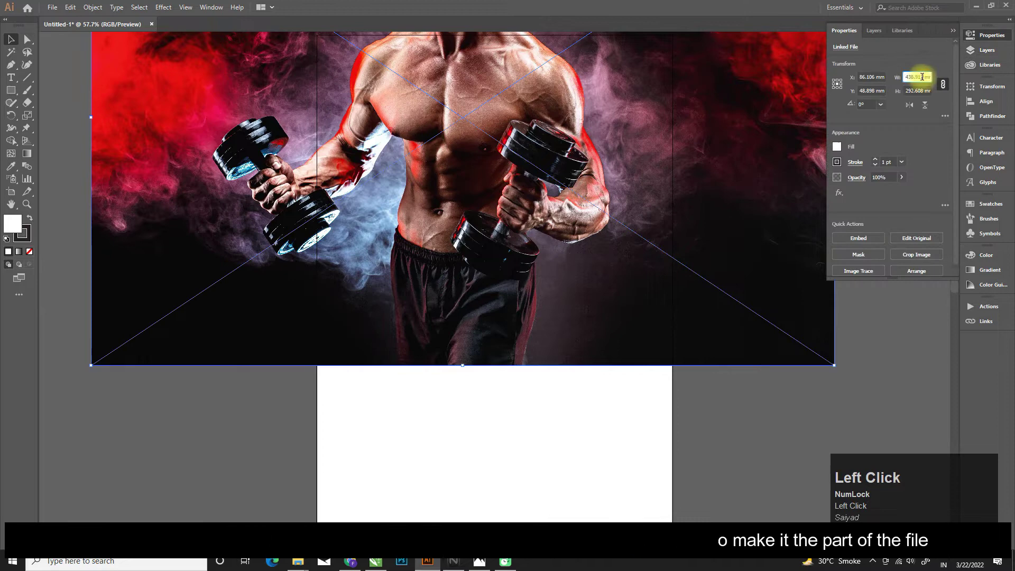
{"action": "key", "text": "Home"}
{"action": "key", "text": "End"}
{"action": "key", "text": "Home"}
{"action": "key", "text": "Caps_Lock"}
{"action": "key", "text": "Home"}
{"action": "key", "text": "Caps_Lock"}
{"action": "key", "text": "shift+End"}
{"action": "key", "text": "Caps_Lock"}
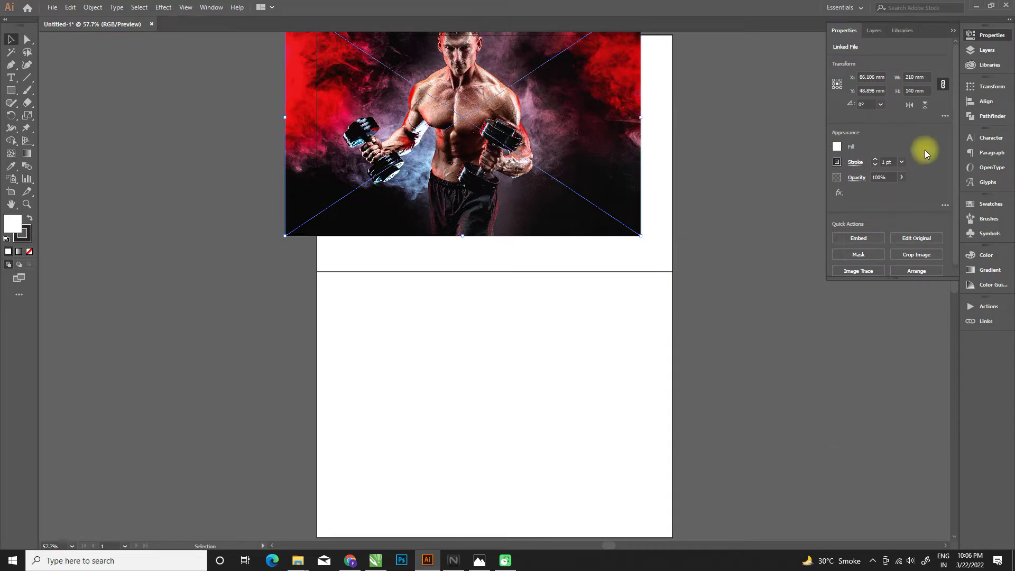
Centre the photo, align it to the page top, clip it to the top rectangle and check its link.
{"action": "left_click", "coordinate": [993, 103]}
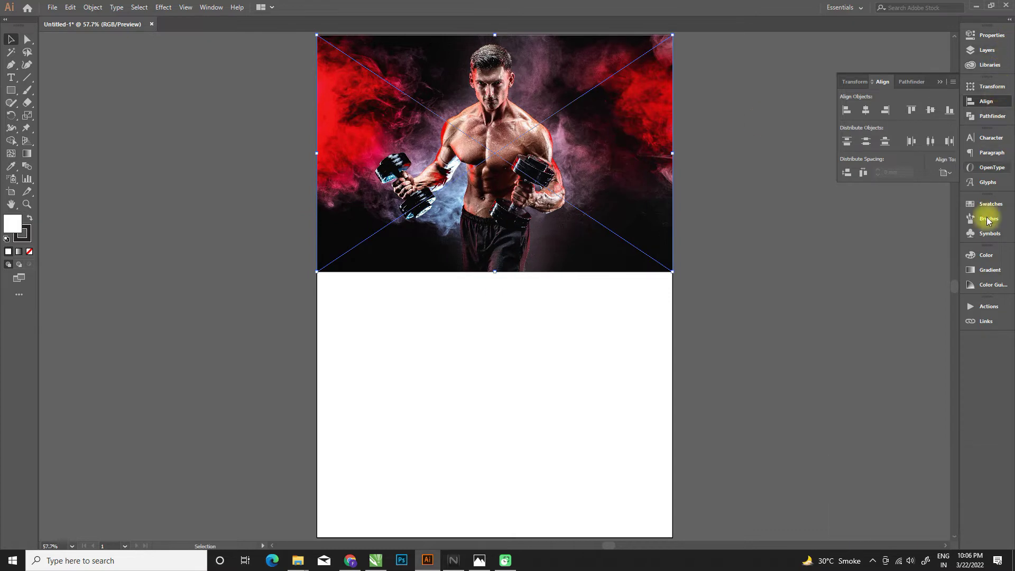
{"action": "left_click", "coordinate": [985, 322]}
{"action": "left_click", "coordinate": [903, 393]}
{"action": "key", "text": "ctrl+shift+["}
{"action": "left_click", "coordinate": [619, 174]}
{"action": "right_click", "coordinate": [619, 176]}
{"action": "left_click", "coordinate": [663, 249]}
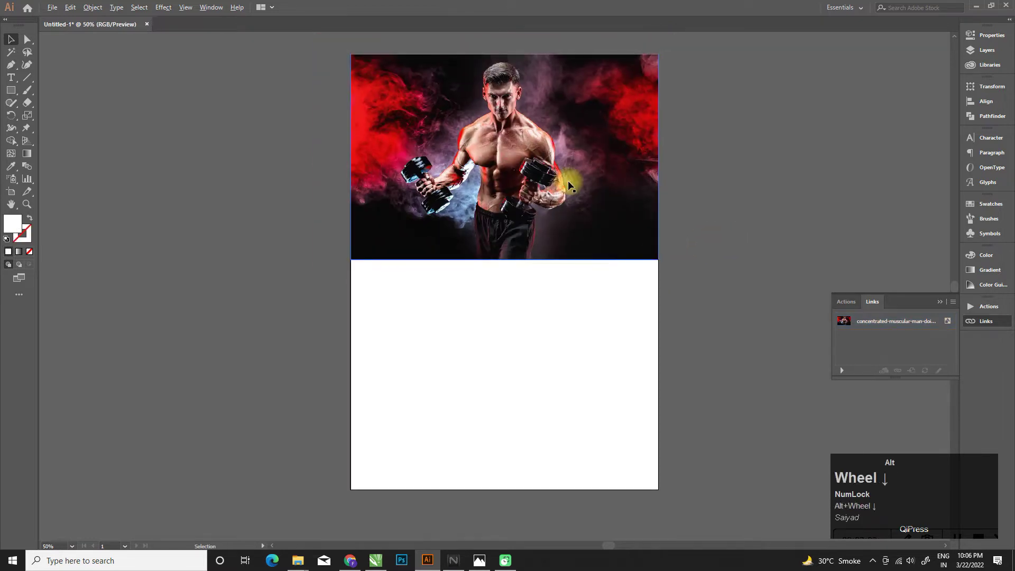
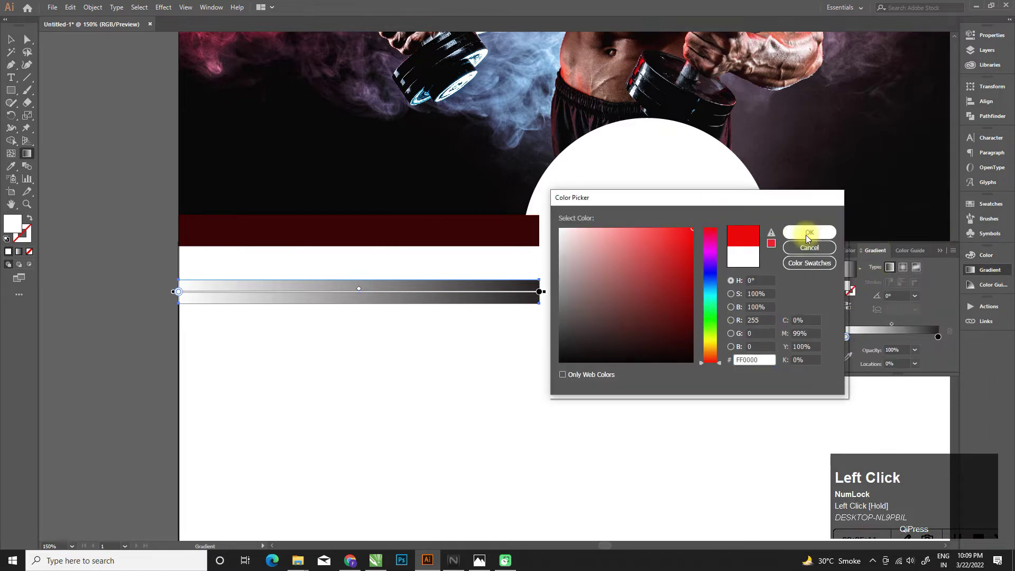
Set bright red as the gradient colour for the stripe.
{"action": "left_click", "coordinate": [943, 341]}
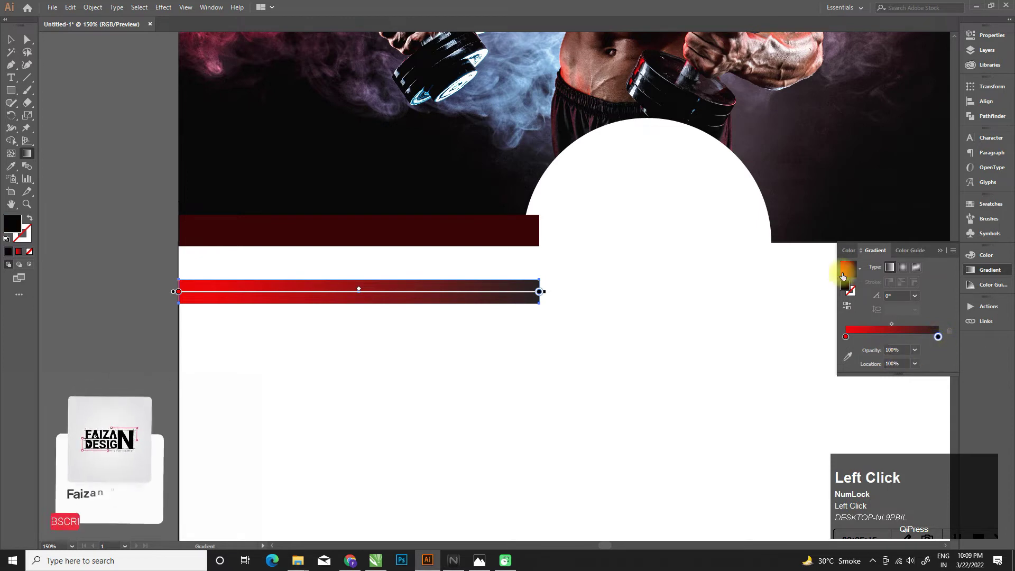
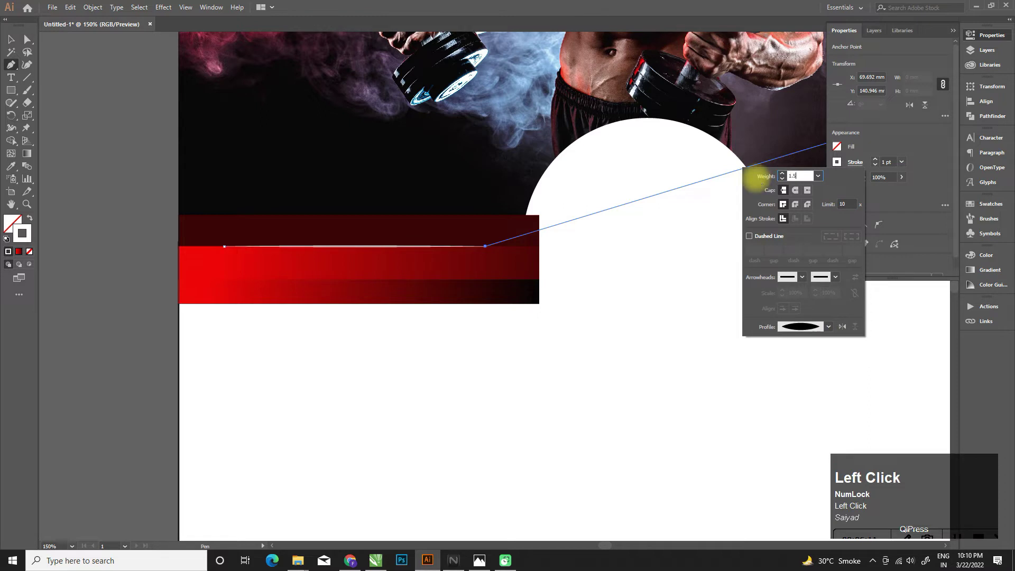
Give the highlight line a tapered width profile and select all the stripe shapes together.
{"action": "left_click", "coordinate": [16, 44]}
{"action": "scroll", "scroll_direction": "up", "scroll_amount": 3}
{"action": "left_click", "coordinate": [382, 240]}
{"action": "left_click", "coordinate": [387, 265]}
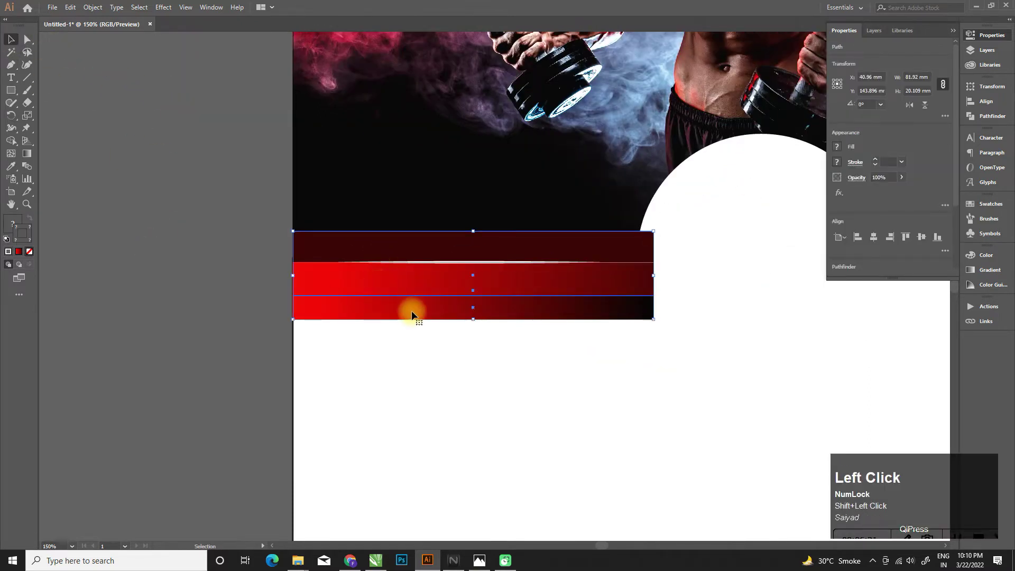
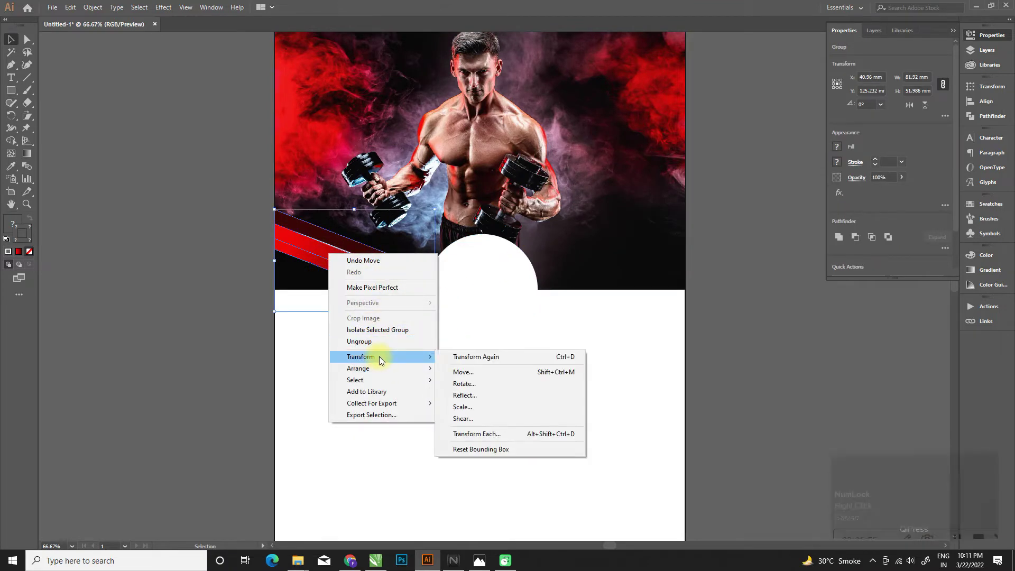
Make a mirrored copy of the diagonal stripe group with Transform > Reflect > Copy.
{"action": "left_click", "coordinate": [494, 399]}
{"action": "left_click", "coordinate": [459, 347]}
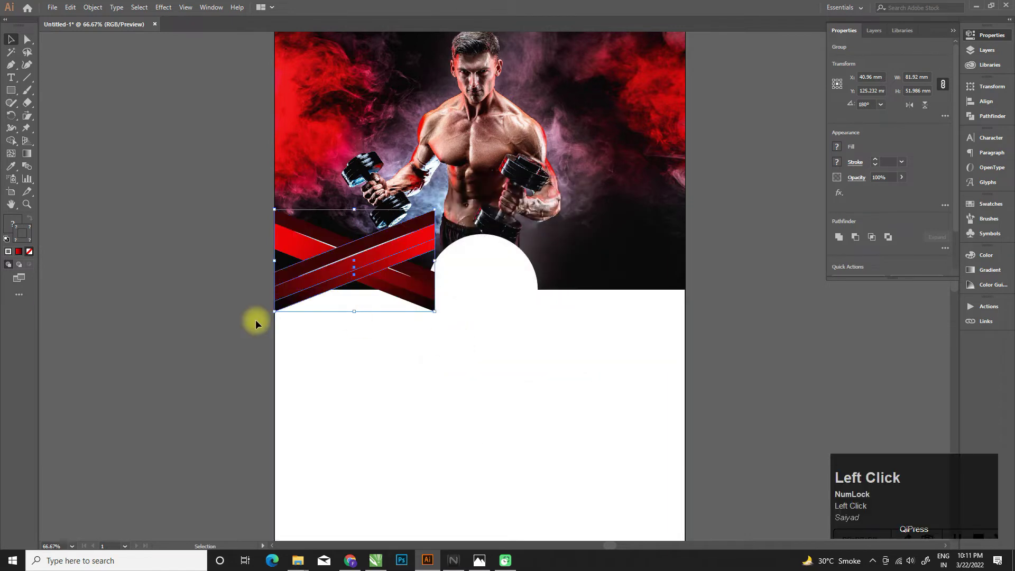
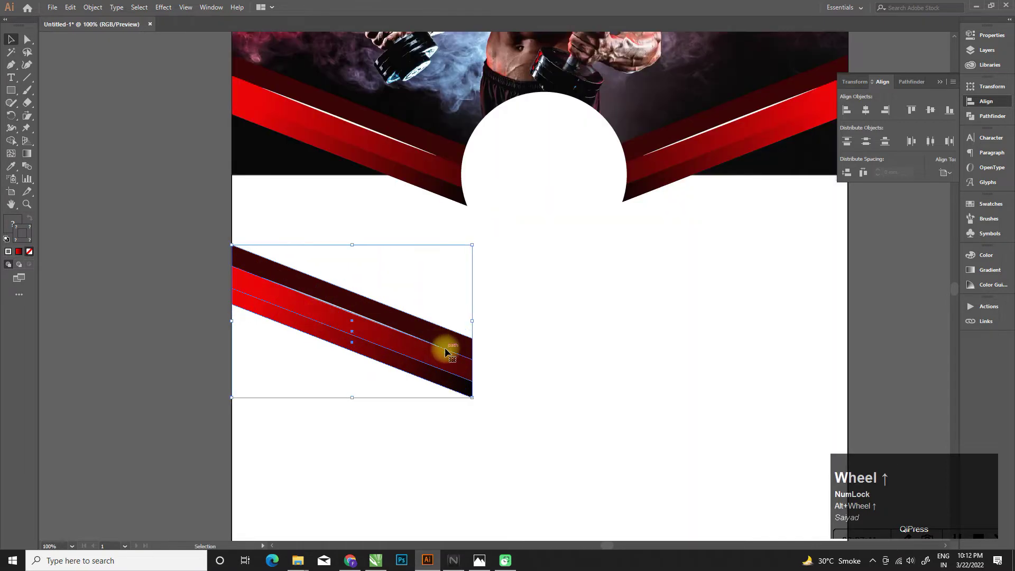
Flip the copied band, reshape the red bar's end points and delete the unwanted stripe pieces.
{"action": "key", "text": "ctrl+z"}
{"action": "left_click", "coordinate": [10, 47]}
{"action": "right_click", "coordinate": [411, 336]}
{"action": "left_click", "coordinate": [568, 480]}
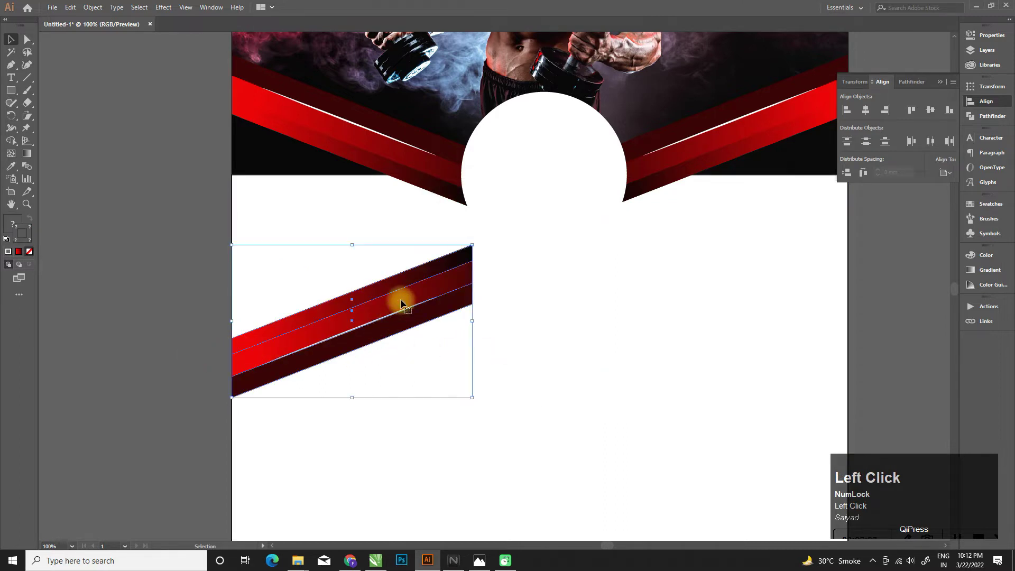
{"action": "left_click_drag", "start_coordinate": [384, 331], "coordinate": [373, 323]}
{"action": "left_click_drag", "start_coordinate": [373, 325], "coordinate": [423, 412]}
{"action": "left_click_drag", "start_coordinate": [423, 411], "coordinate": [262, 352]}
{"action": "key", "text": "Delete"}
{"action": "left_click", "coordinate": [285, 355]}
{"action": "key", "text": "Delete"}
{"action": "key", "text": "Delete"}
Slant the remaining red bar's ends and reverse its gradient direction to 180°.
{"action": "left_click", "coordinate": [348, 315]}
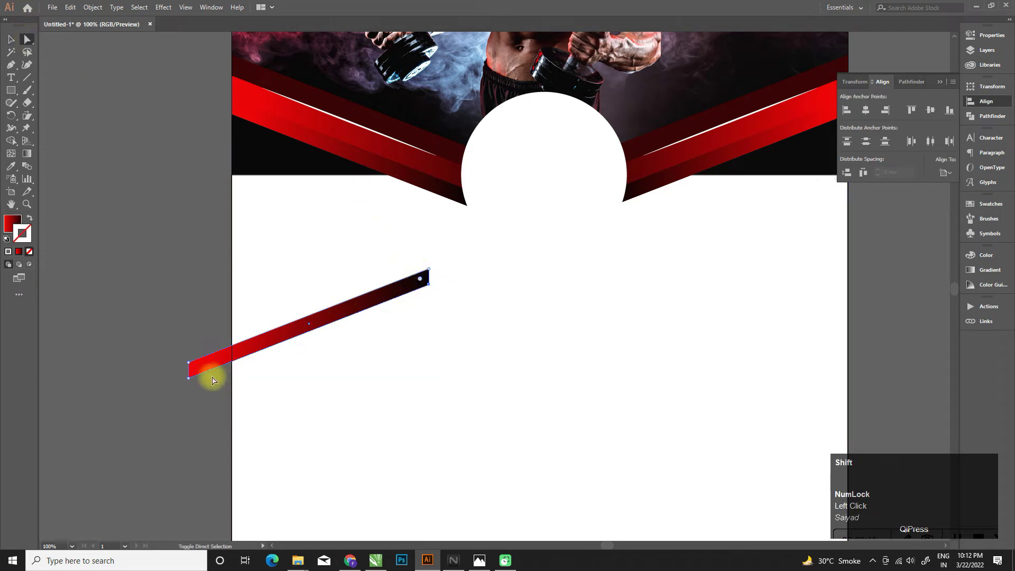
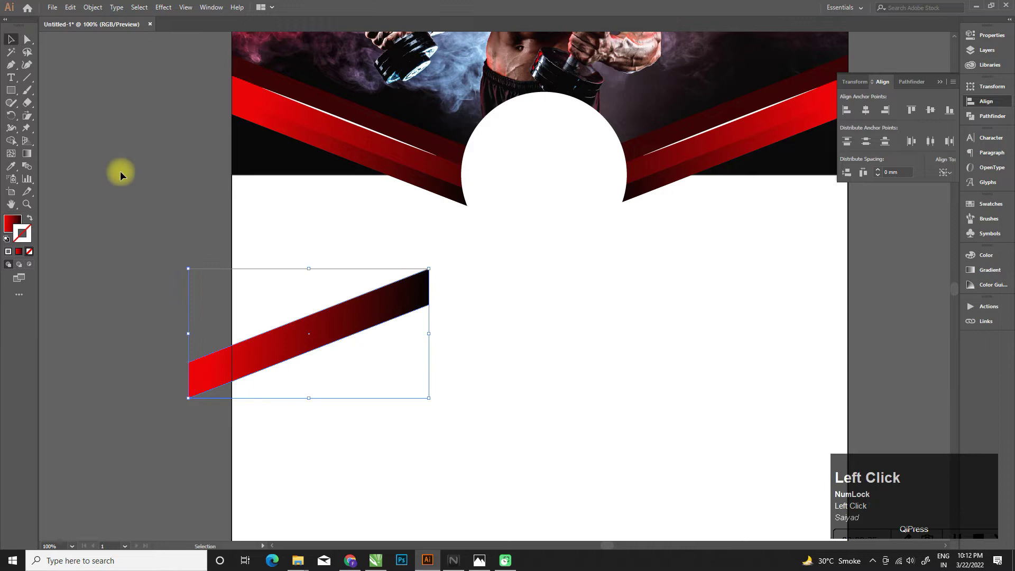
{"action": "left_click_drag", "start_coordinate": [328, 326], "coordinate": [347, 345]}
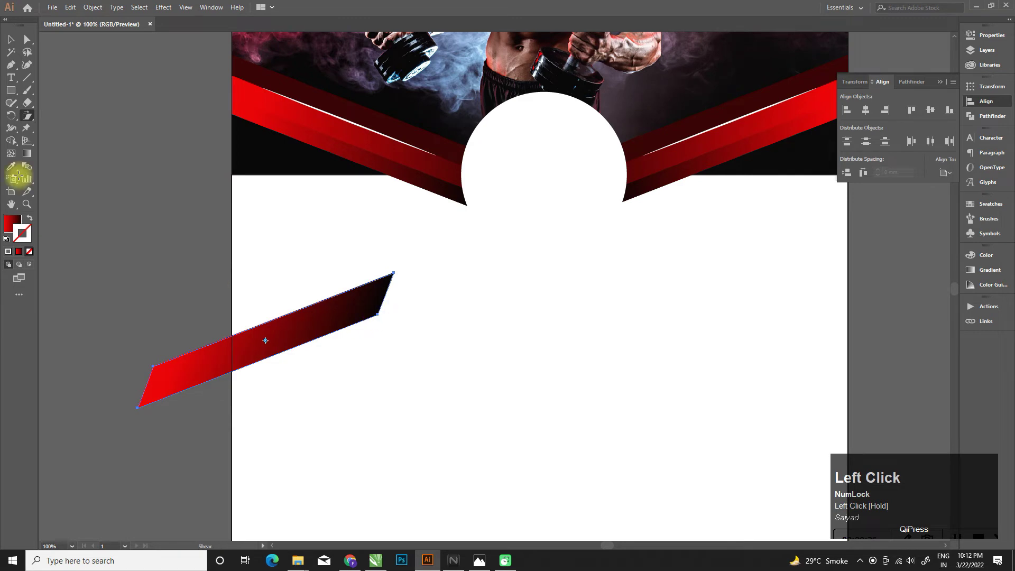
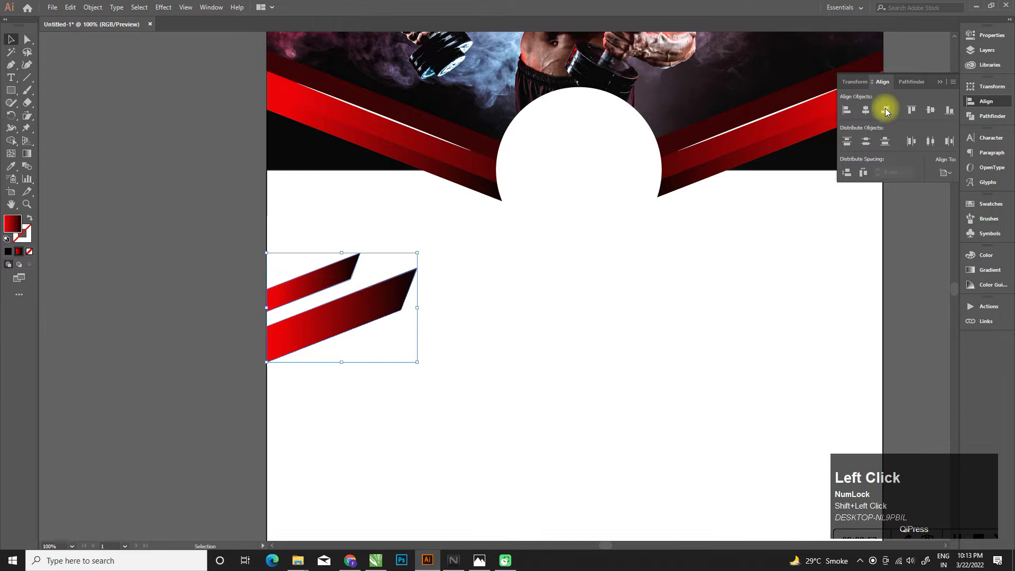
{"action": "left_click", "coordinate": [990, 274]}
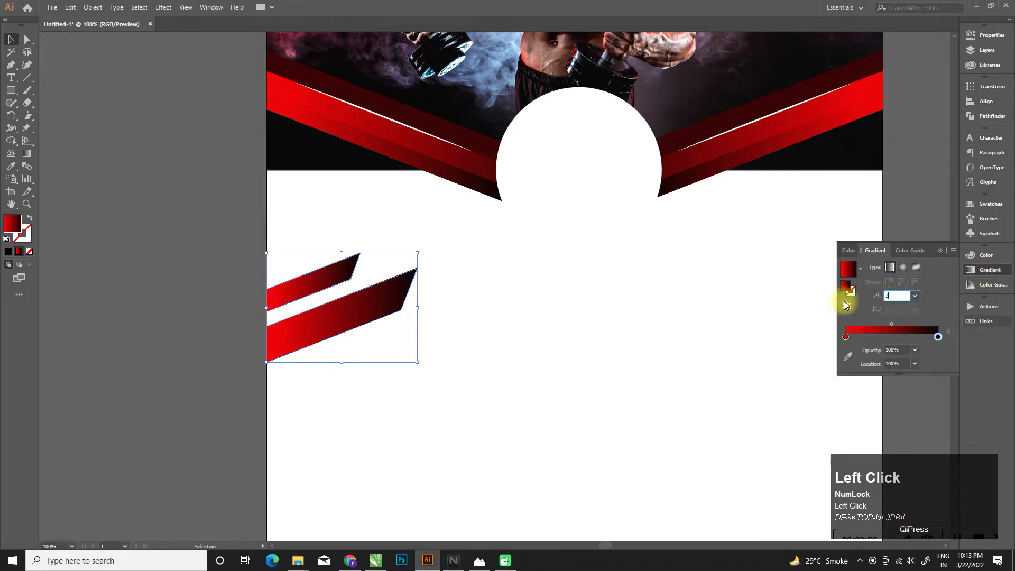
{"action": "key", "text": "Tab"}
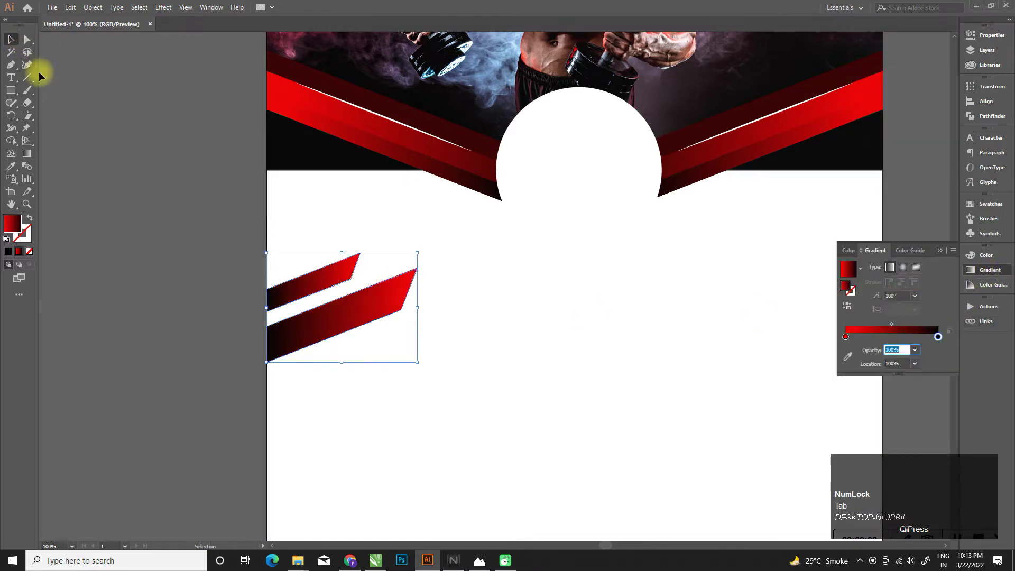
{"action": "left_click", "coordinate": [17, 45]}
{"action": "scroll", "scroll_direction": "down", "scroll_amount": 3}
{"action": "scroll", "scroll_direction": "up", "scroll_amount": 3}
Group the two slanted bars and make a mirrored copy into a crossed ribbon.
{"action": "left_click", "coordinate": [355, 307]}
{"action": "left_click", "coordinate": [318, 288]}
{"action": "key", "text": "ctrl+g"}
{"action": "right_click", "coordinate": [316, 290]}
{"action": "left_click", "coordinate": [477, 427]}
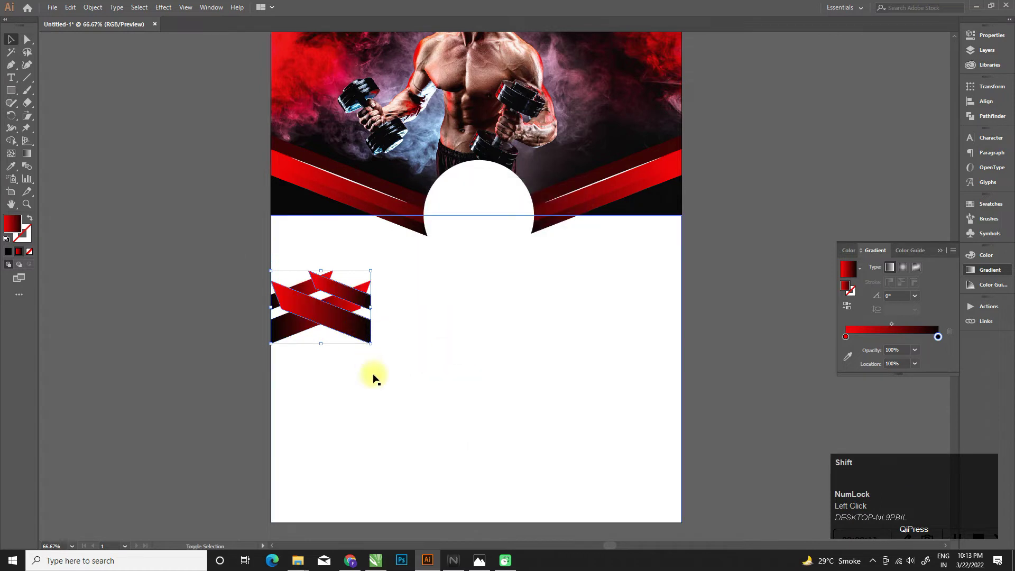
Copy the slanted bar pair near the circle, reflect it horizontally as a copy and ungroup it.
{"action": "left_click_drag", "start_coordinate": [168, 378], "coordinate": [446, 300]}
{"action": "right_click", "coordinate": [445, 301]}
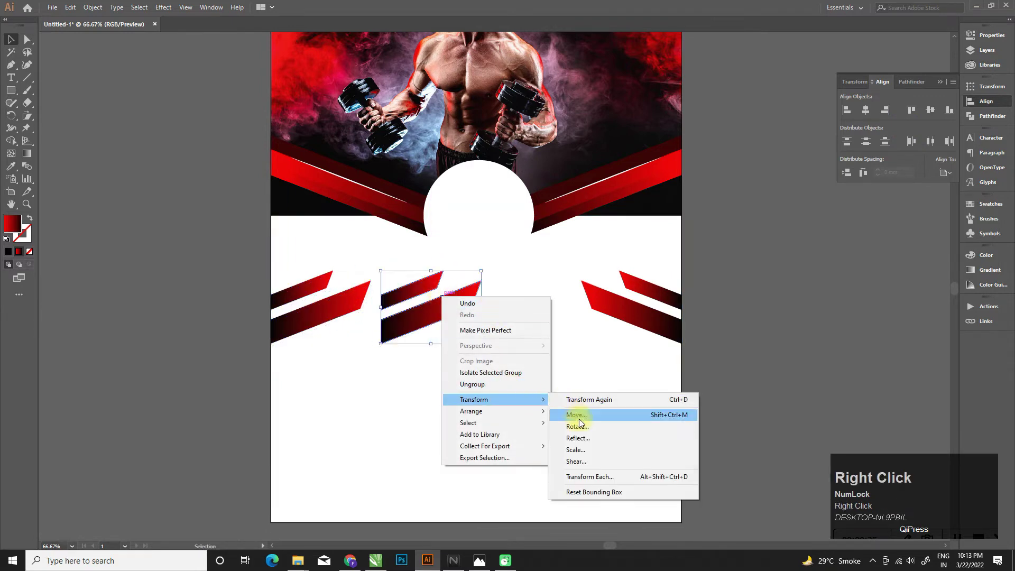
{"action": "left_click", "coordinate": [456, 247]}
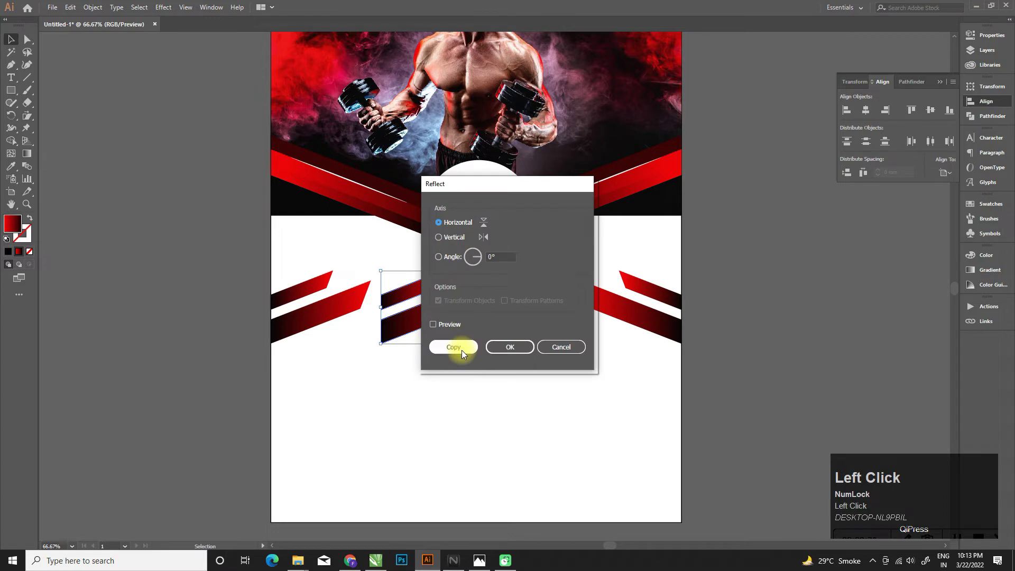
{"action": "right_click", "coordinate": [465, 319]}
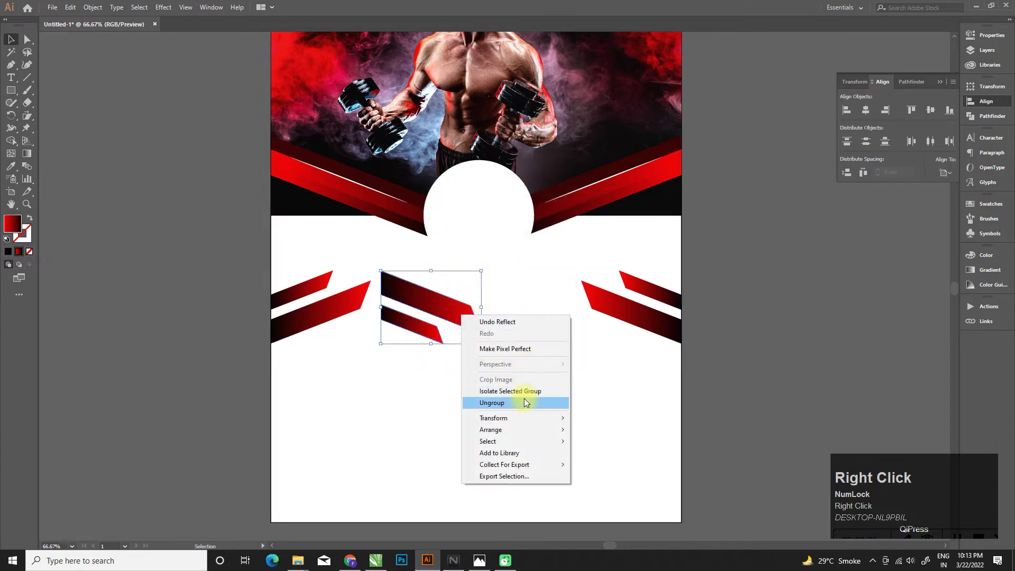
{"action": "left_click", "coordinate": [607, 458]}
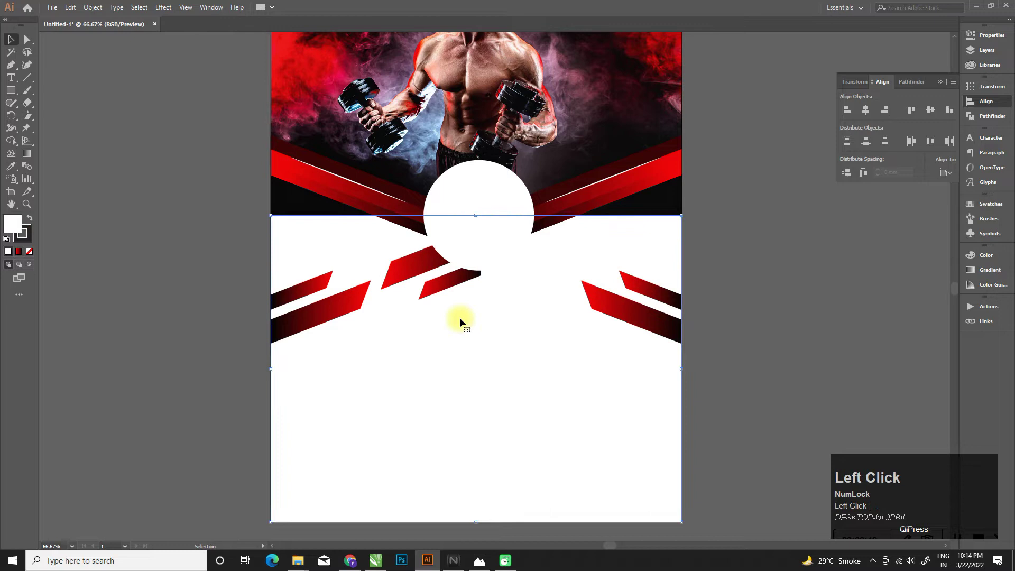
Move a small stripe piece beside the circle and remove the leftover piece.
{"action": "left_click", "coordinate": [629, 303]}
{"action": "left_click_drag", "start_coordinate": [342, 311], "coordinate": [474, 480]}
{"action": "right_click", "coordinate": [420, 269]}
{"action": "left_click", "coordinate": [452, 353]}
{"action": "key", "text": "Home"}
{"action": "key", "text": "Delete"}
{"action": "left_click", "coordinate": [439, 285]}
{"action": "left_click_drag", "start_coordinate": [439, 284], "coordinate": [431, 267]}
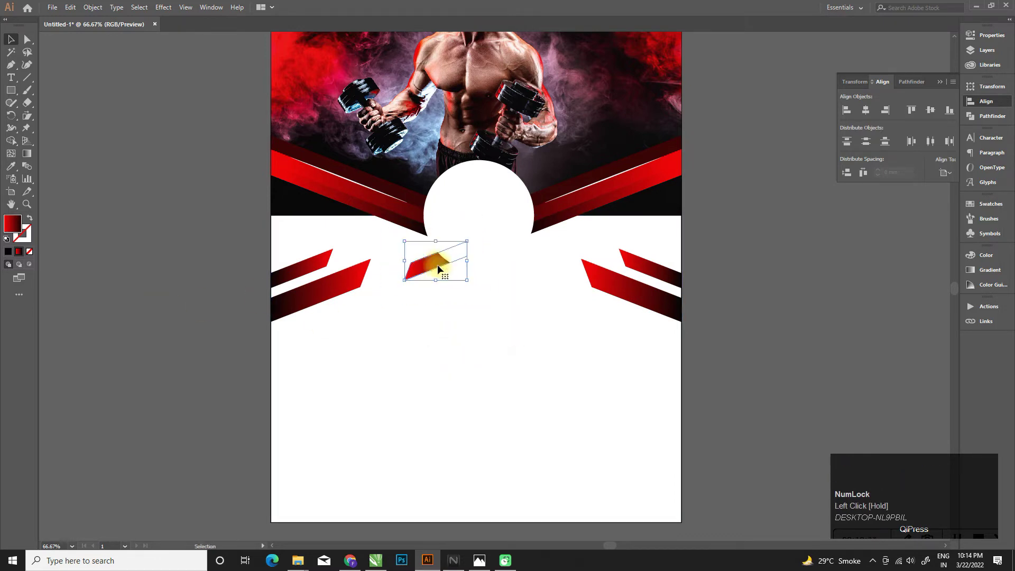
Mirror the stripe piece to the circle's right side and group the symmetric pair.
{"action": "right_click", "coordinate": [432, 267]}
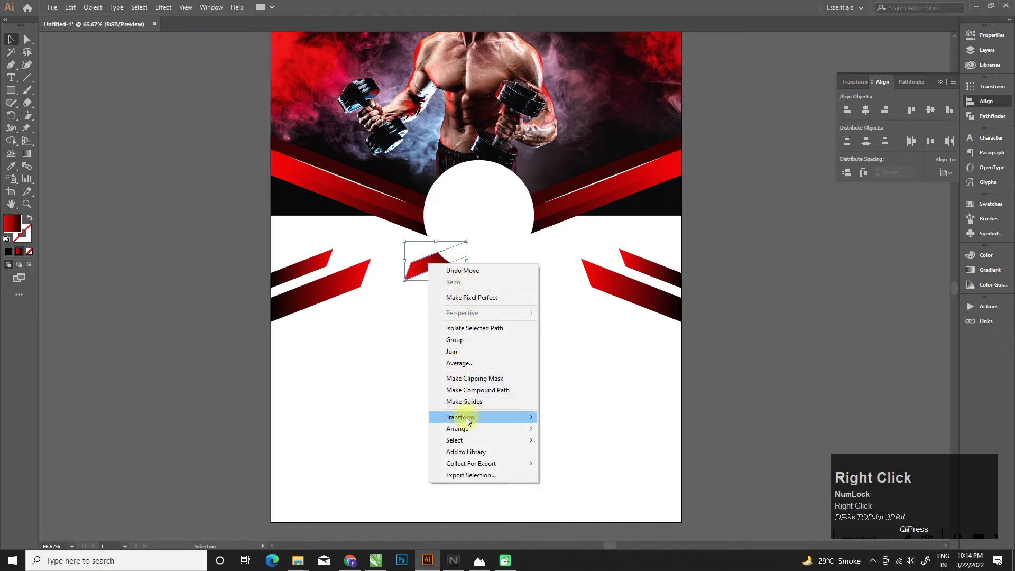
{"action": "right_click", "coordinate": [605, 457]}
{"action": "left_click", "coordinate": [472, 352]}
{"action": "left_click_drag", "start_coordinate": [472, 352], "coordinate": [430, 270]}
{"action": "key", "text": "ctrl+g"}
Fill the lower background rectangle with black.
{"action": "left_click", "coordinate": [870, 114]}
{"action": "scroll", "scroll_direction": "down", "scroll_amount": 3}
{"action": "left_click", "coordinate": [563, 324]}
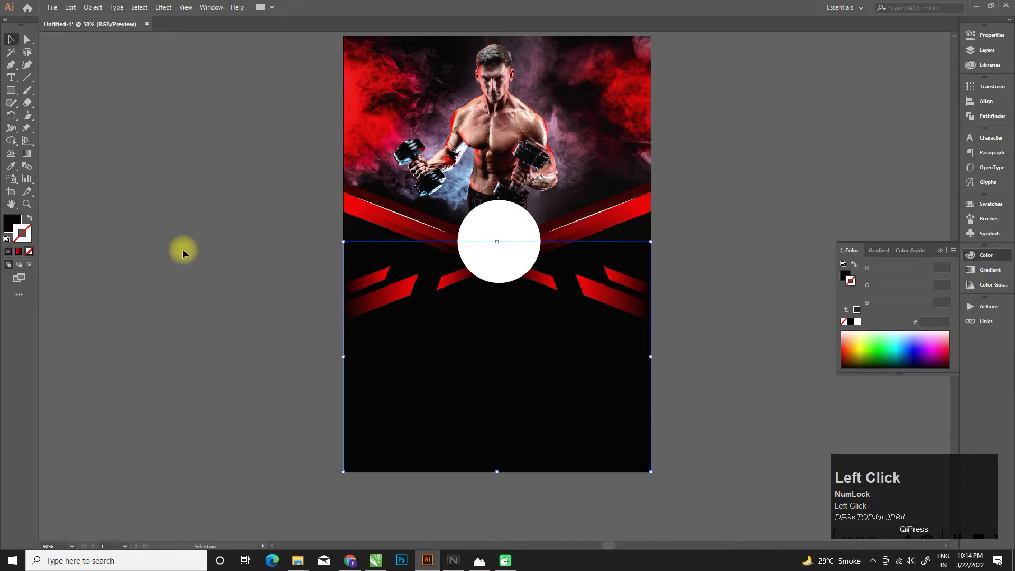
{"action": "scroll", "scroll_direction": "up", "scroll_amount": 3}
{"action": "scroll", "scroll_direction": "down", "scroll_amount": 3}
Add a BE STRONG text object below the stripes and set it in Poppins Bold.
{"action": "left_click", "coordinate": [188, 316]}
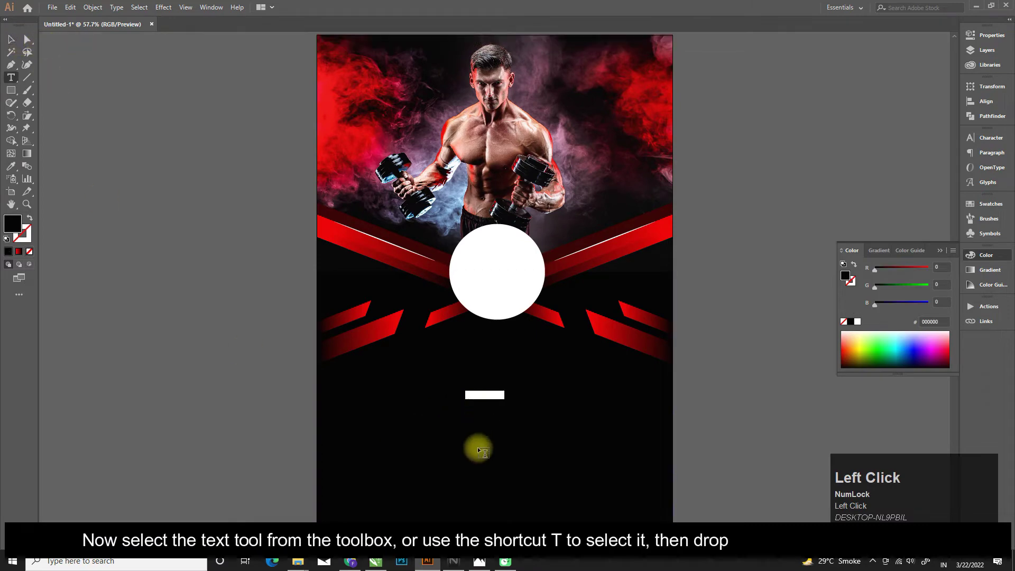
{"action": "key", "text": "shift+space"}
{"action": "key", "text": "ctrl+a"}
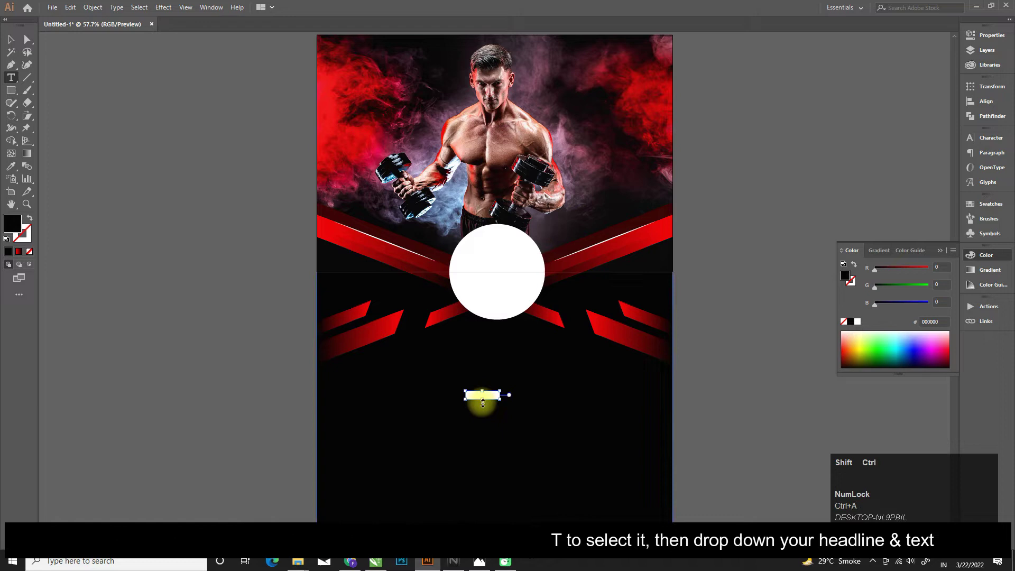
{"action": "key", "text": "ctrl+shift+."}
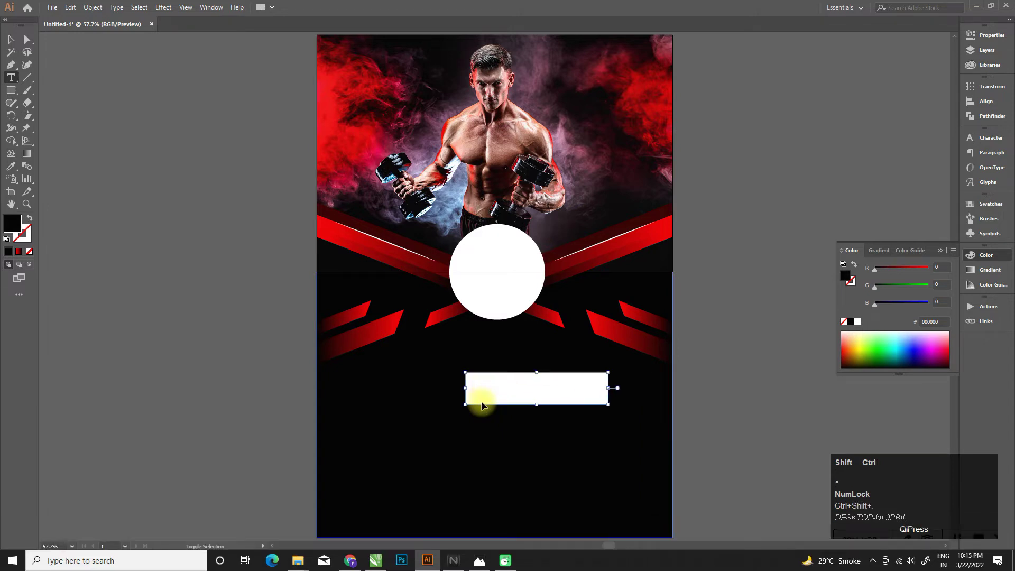
{"action": "left_click", "coordinate": [15, 39]}
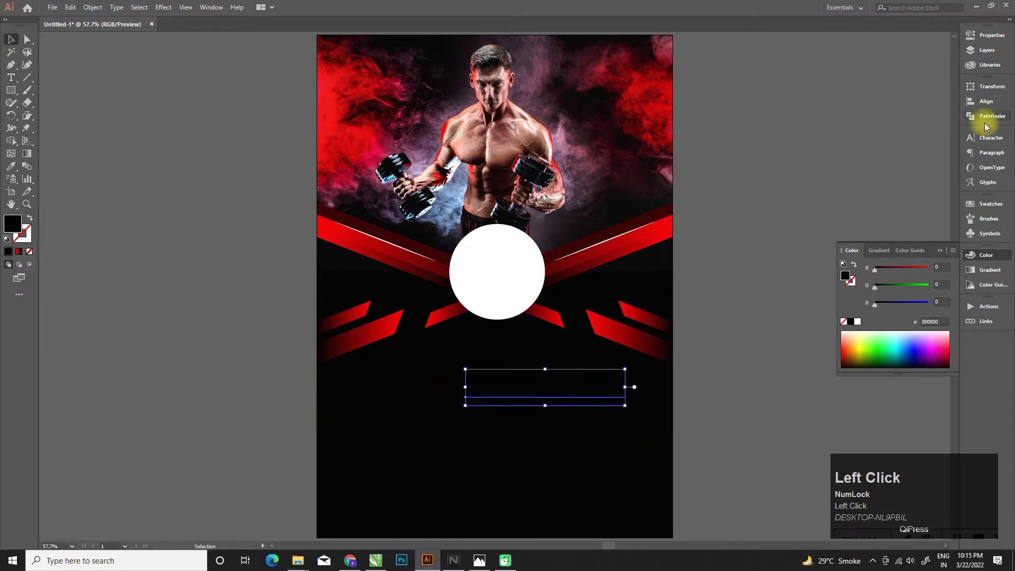
{"action": "type", "text": "poppin"}
{"action": "key", "text": "Down"}
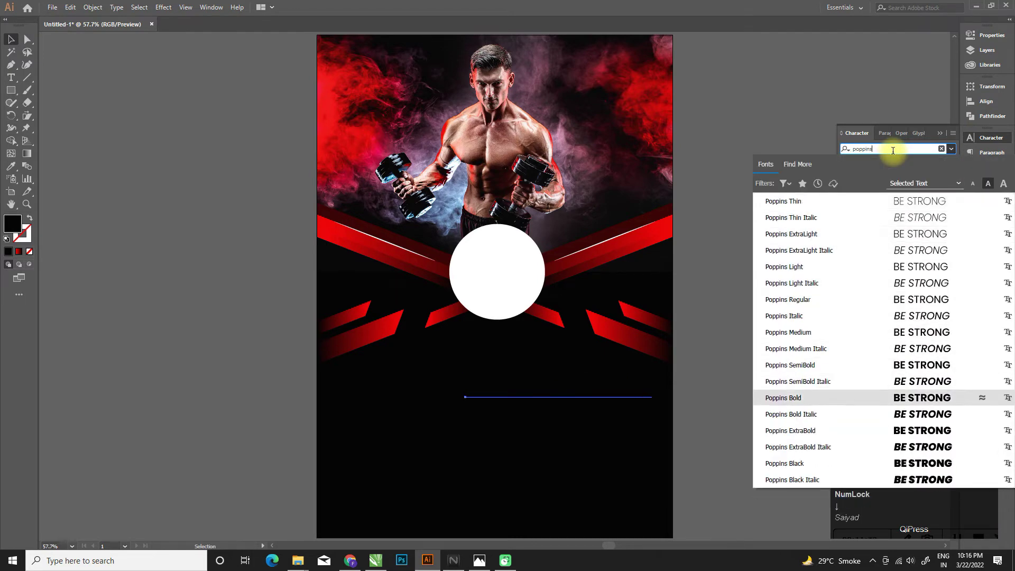
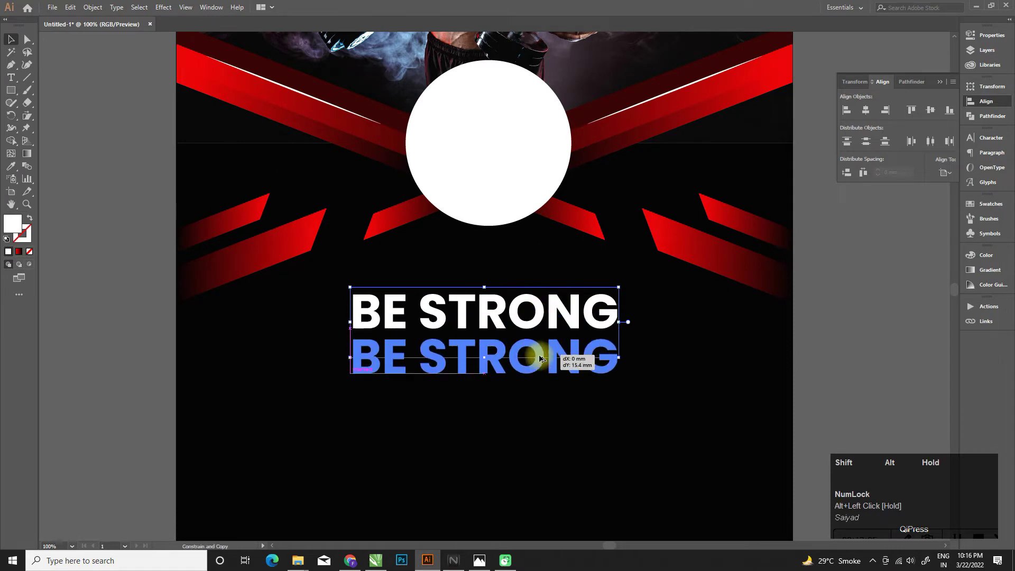
Retype the duplicated headline as TRAINING HARD beneath BE STRONG.
{"action": "key", "text": "ctrl+a"}
{"action": "key", "text": "Caps_Lock"}
{"action": "type", "text": "r"}
{"action": "key", "text": "BackSpace"}
{"action": "type", "text": "traiing"}
{"action": "key", "text": "space"}
{"action": "key", "text": "alt+Tab"}
{"action": "type", "text": "hard"}
{"action": "key", "text": "ctrl+a"}
{"action": "key", "text": "ctrl+shift+,"}
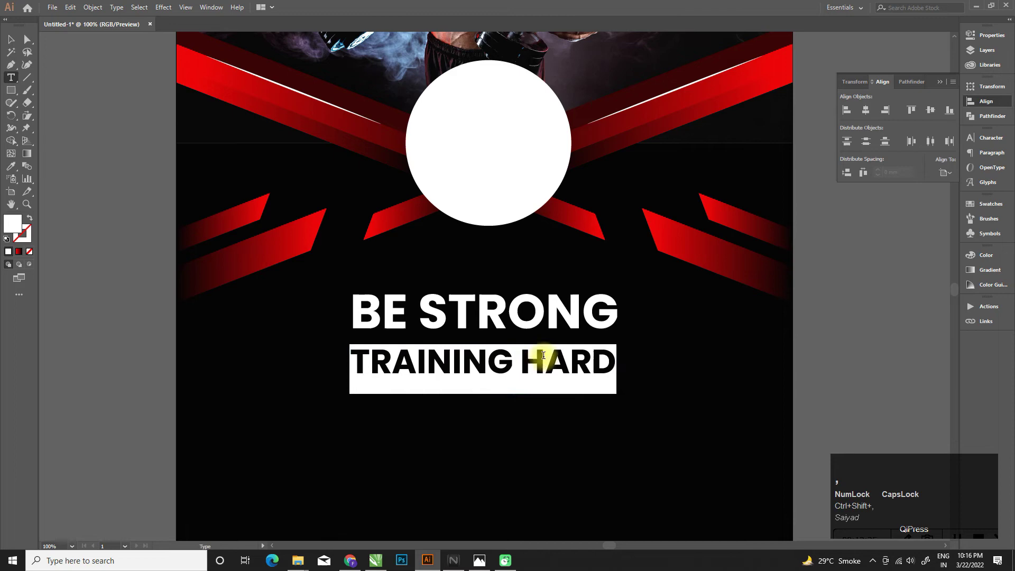
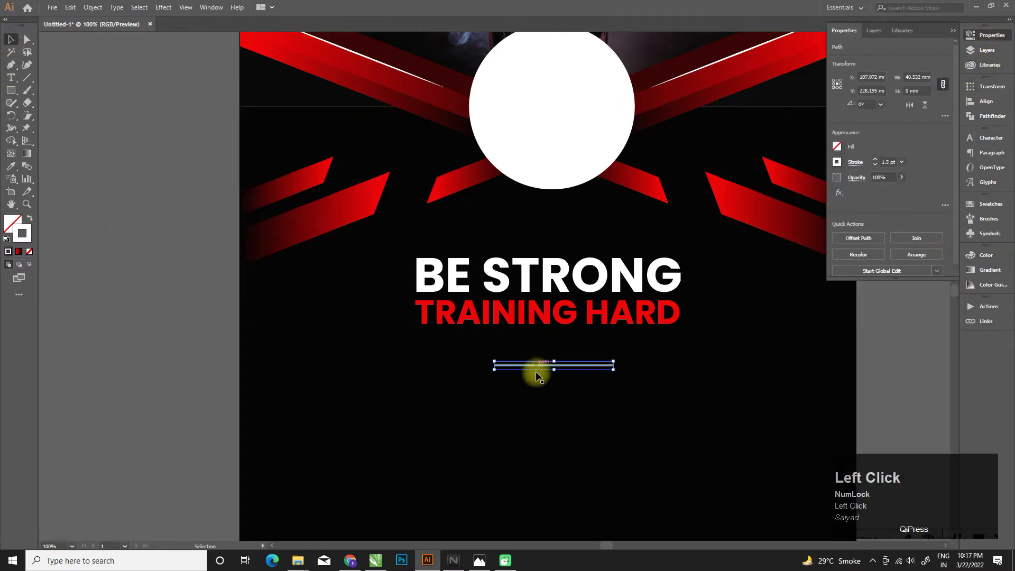
Draw one chevron left of the white divider with the Pen tool and give it a white stroke.
{"action": "left_click", "coordinate": [563, 356]}
{"action": "left_click", "coordinate": [996, 106]}
{"action": "scroll", "scroll_direction": "up", "scroll_amount": 3}
{"action": "key", "text": "p"}
{"action": "scroll", "scroll_direction": "up", "scroll_amount": 3}
{"action": "left_click", "coordinate": [415, 327]}
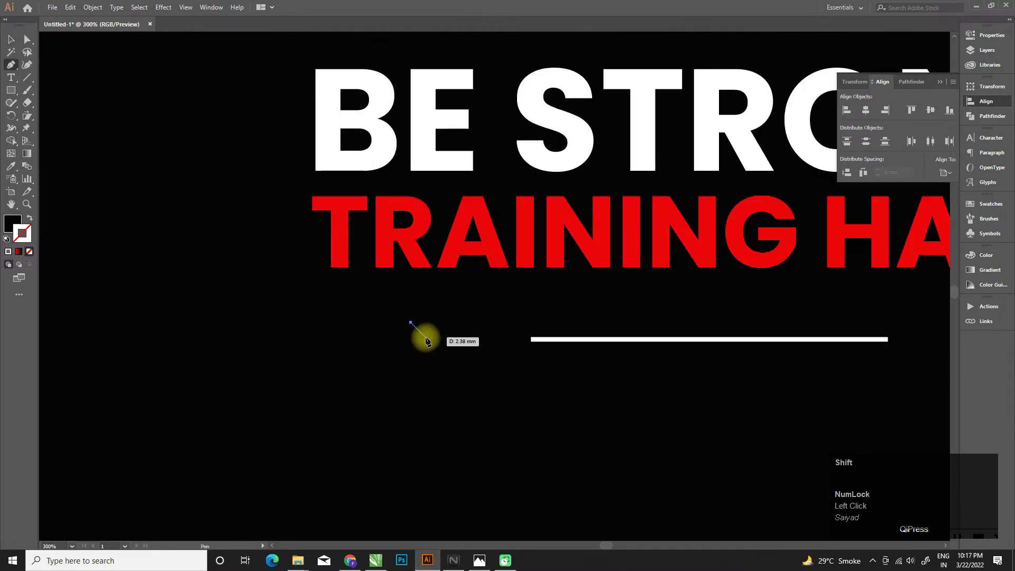
{"action": "left_click_drag", "start_coordinate": [430, 344], "coordinate": [25, 241]}
{"action": "key", "text": "ctrl+z"}
{"action": "left_click", "coordinate": [12, 256]}
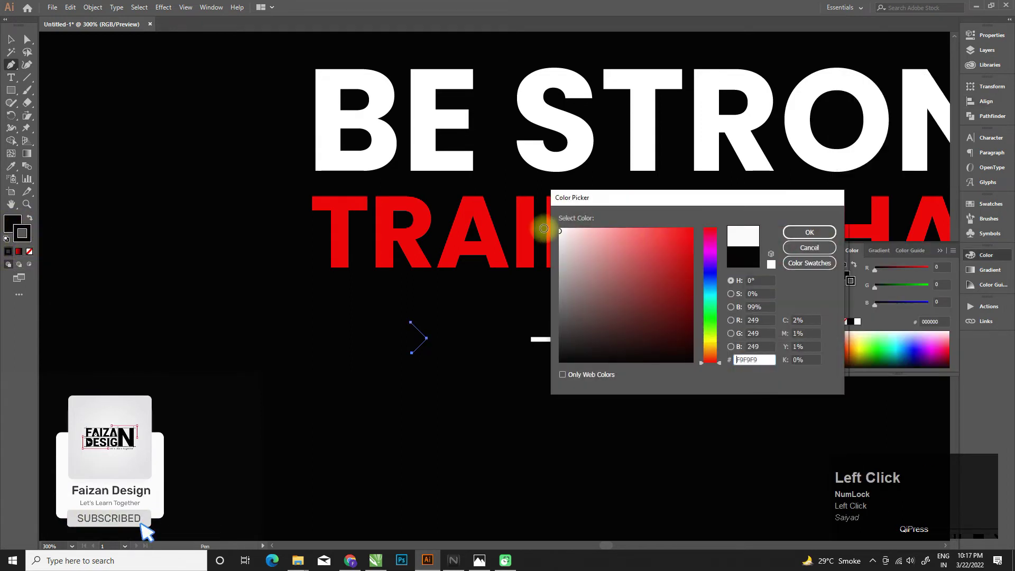
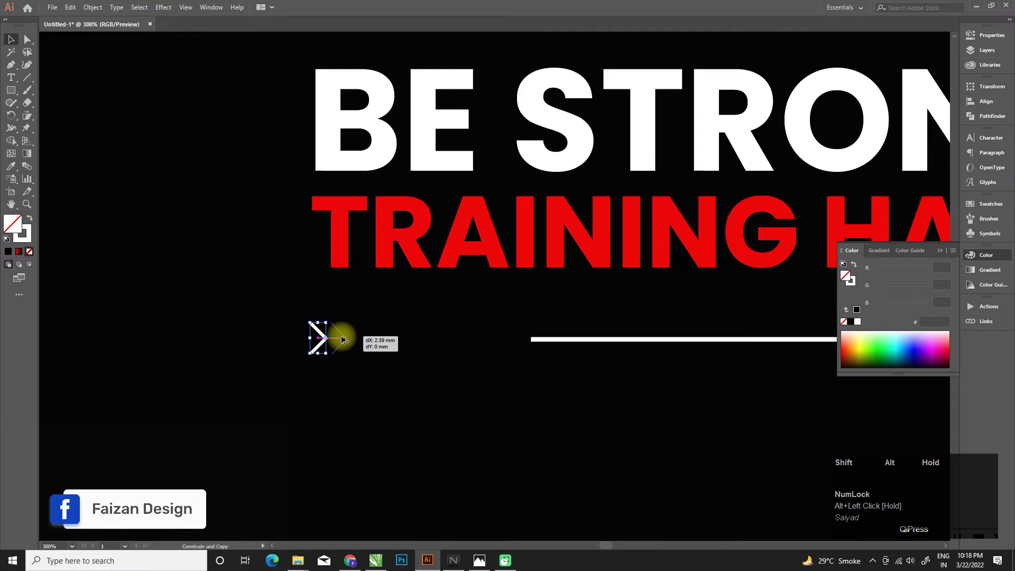
Repeat the chevron copy into a row with Ctrl+D and select the whole row.
{"action": "key", "text": "ctrl+d"}
{"action": "scroll", "scroll_direction": "down", "scroll_amount": 3}
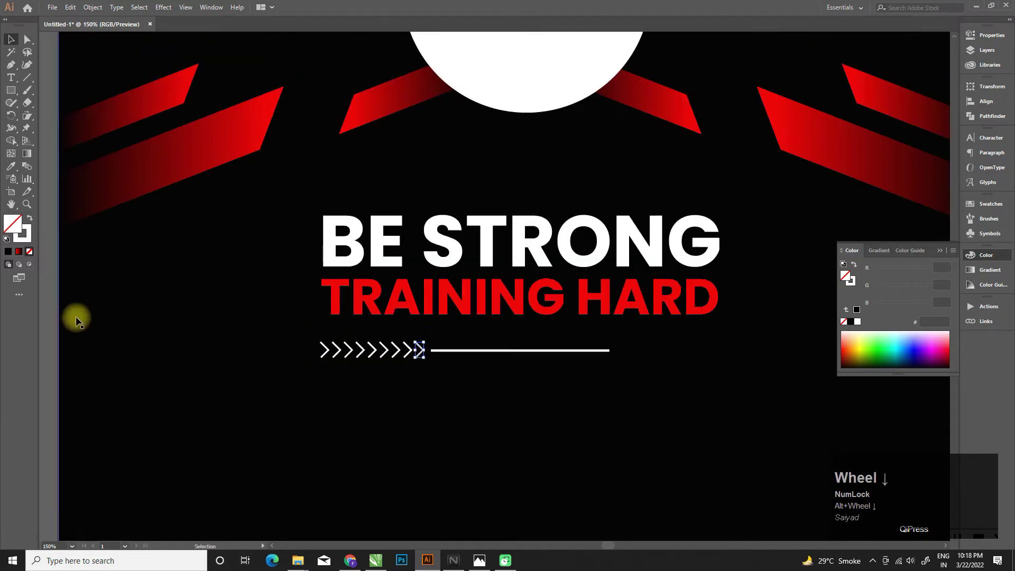
{"action": "left_click", "coordinate": [45, 316]}
{"action": "scroll", "scroll_direction": "down", "scroll_amount": 3}
{"action": "left_click_drag", "start_coordinate": [466, 402], "coordinate": [447, 368]}
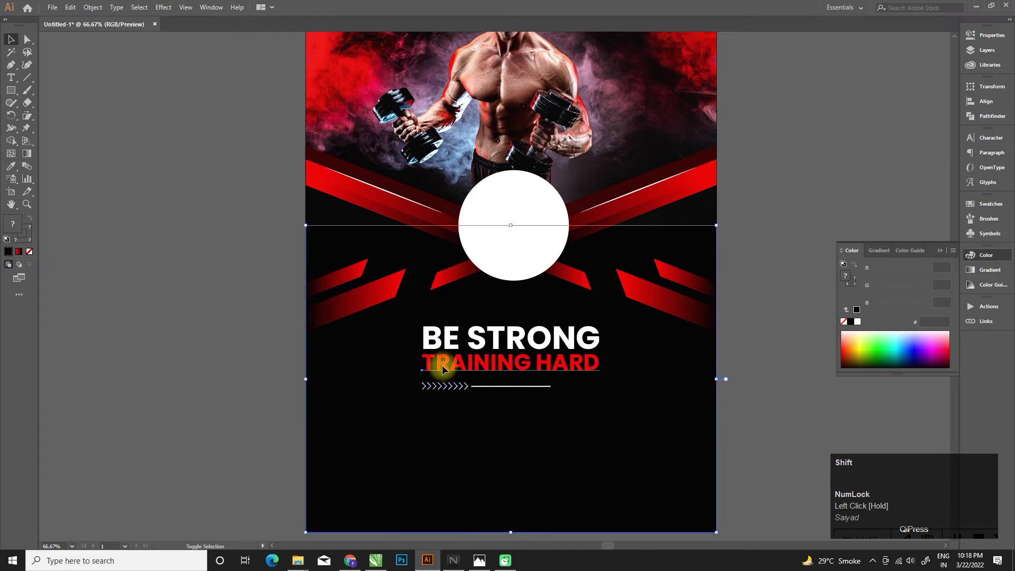
Group the chevrons, reflect a vertical copy and move it to the divider's right end.
{"action": "scroll", "scroll_direction": "up", "scroll_amount": 3}
{"action": "key", "text": "ctrl+g"}
{"action": "right_click", "coordinate": [412, 370]}
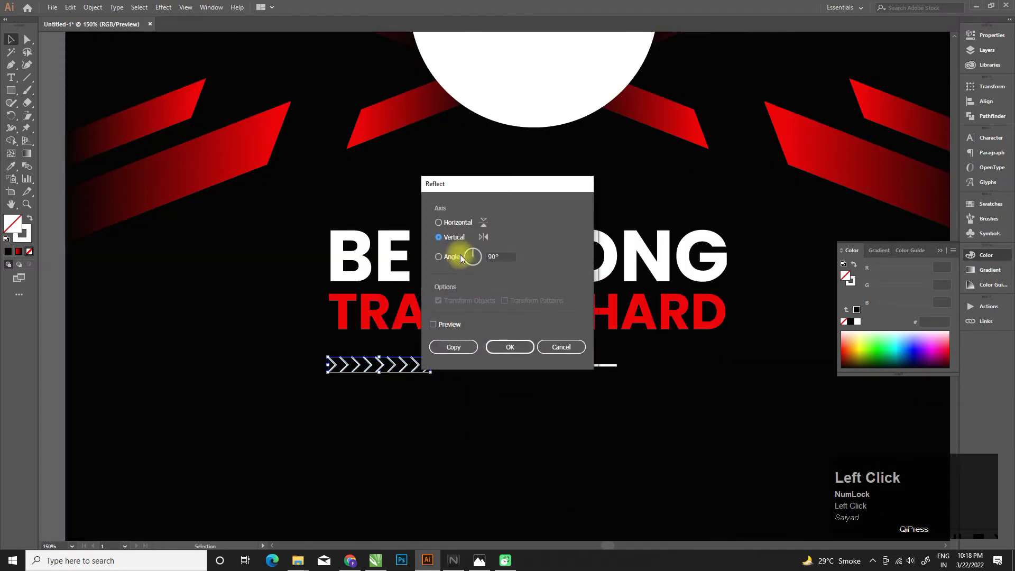
{"action": "left_click", "coordinate": [454, 327]}
{"action": "left_click_drag", "start_coordinate": [455, 355], "coordinate": [615, 366]}
{"action": "left_click_drag", "start_coordinate": [488, 368], "coordinate": [674, 373]}
Group the divider with both chevron rows and centre it horizontally on the flyer.
{"action": "scroll", "scroll_direction": "down", "scroll_amount": 3}
{"action": "left_click", "coordinate": [772, 371]}
{"action": "key", "text": "ctrl+g"}
{"action": "left_click", "coordinate": [993, 40]}
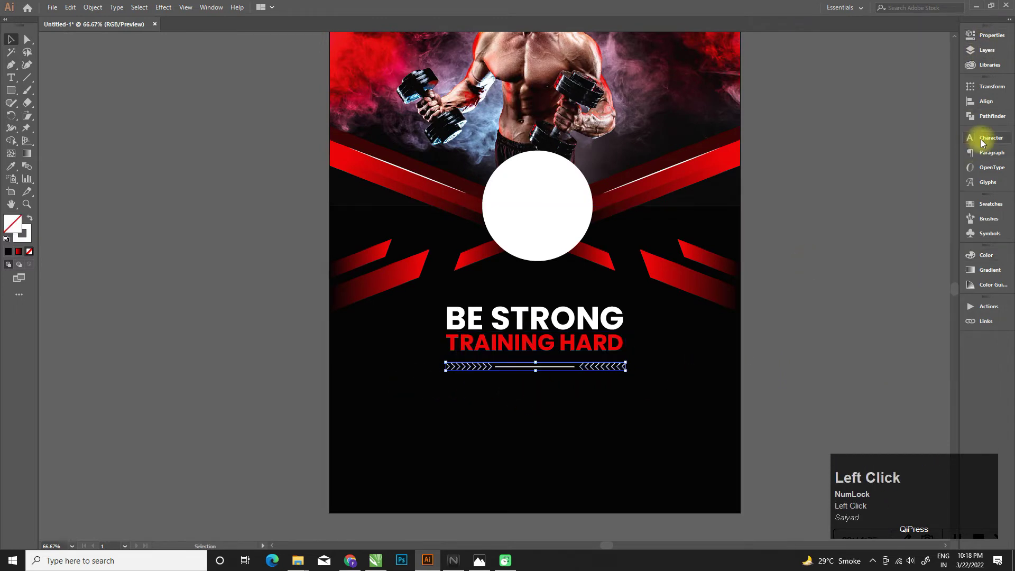
{"action": "left_click", "coordinate": [998, 104]}
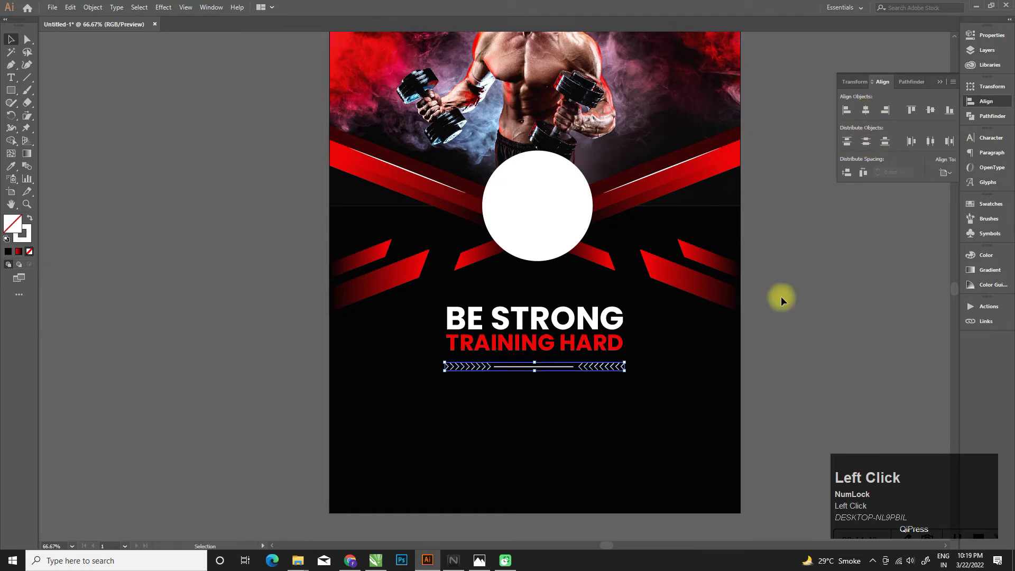
{"action": "scroll", "scroll_direction": "down", "scroll_amount": 3}
{"action": "left_click", "coordinate": [735, 382]}
{"action": "scroll", "scroll_direction": "up", "scroll_amount": 3}
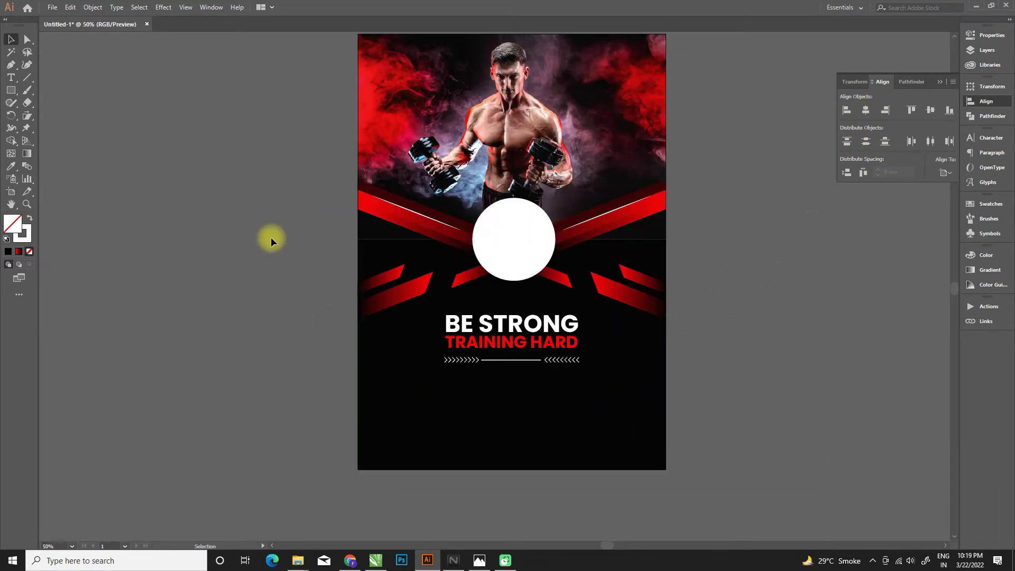
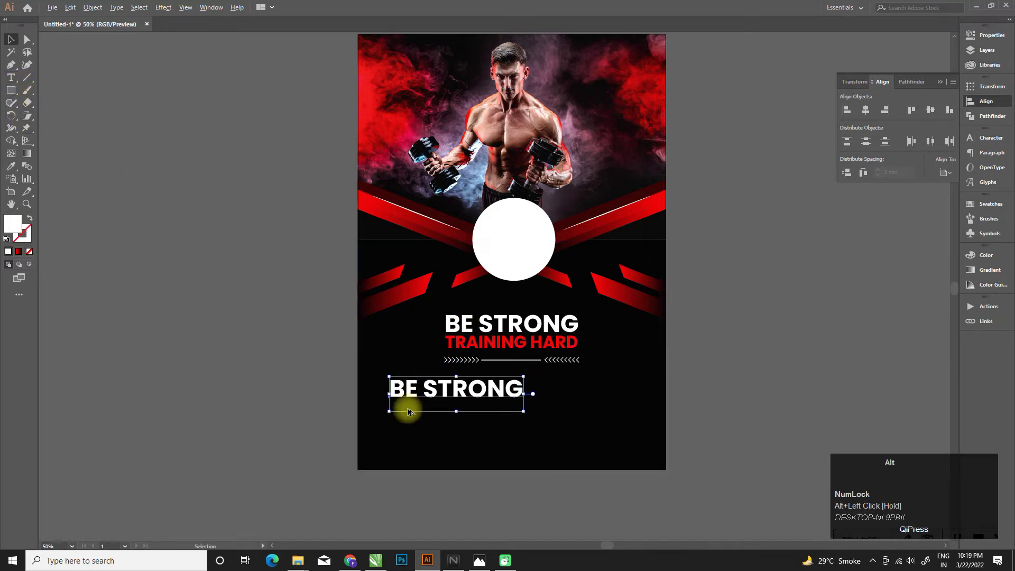
Duplicate BE STRONG below the divider and retype it as START TRAINING with TRAINING in red.
{"action": "key", "text": "alt+Tab"}
{"action": "double_click", "coordinate": [500, 380]}
{"action": "key", "text": "ctrl+a"}
{"action": "key", "text": "shift+space"}
{"action": "key", "text": "ctrl+a"}
{"action": "key", "text": "ctrl+shift+,"}
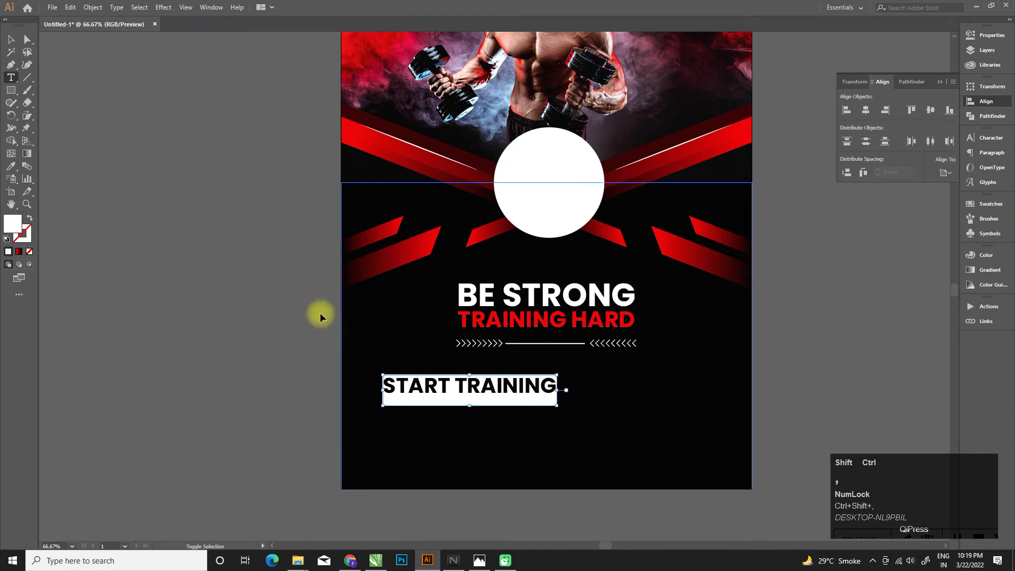
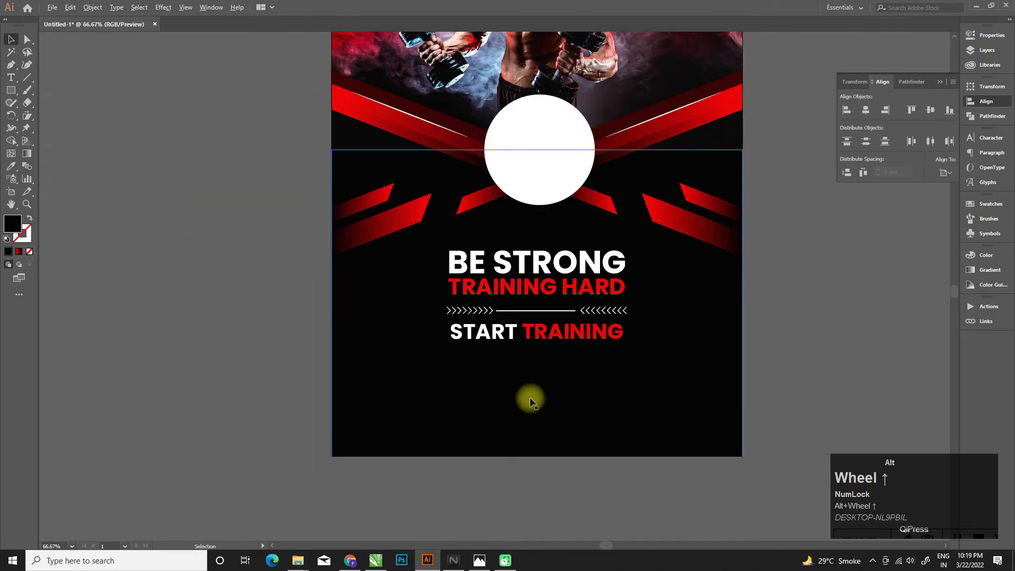
{"action": "left_click", "coordinate": [4, 196]}
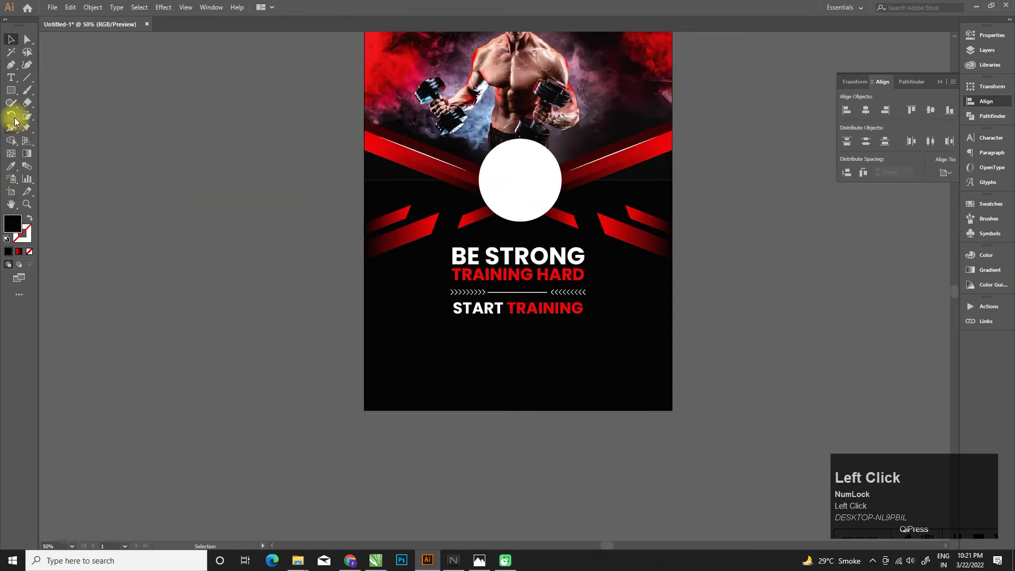
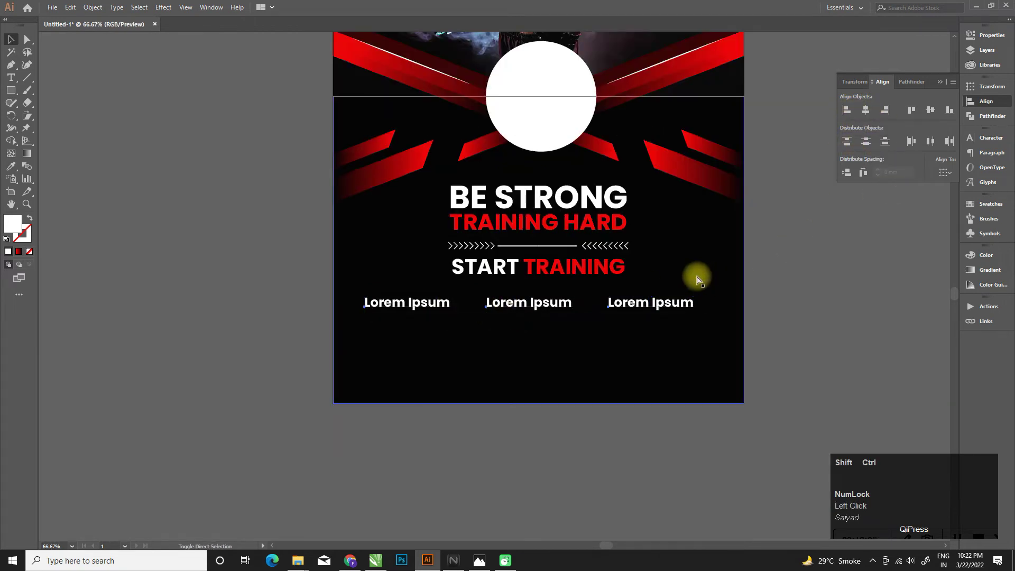
Create a placeholder paragraph under the first Lorem Ipsum heading in Poppins Regular.
{"action": "key", "text": "ctrl+shift+g"}
{"action": "scroll", "scroll_direction": "up", "scroll_amount": 3}
{"action": "key", "text": "space"}
{"action": "left_click", "coordinate": [367, 360]}
{"action": "key", "text": "space"}
{"action": "left_click_drag", "start_coordinate": [196, 279], "coordinate": [988, 143]}
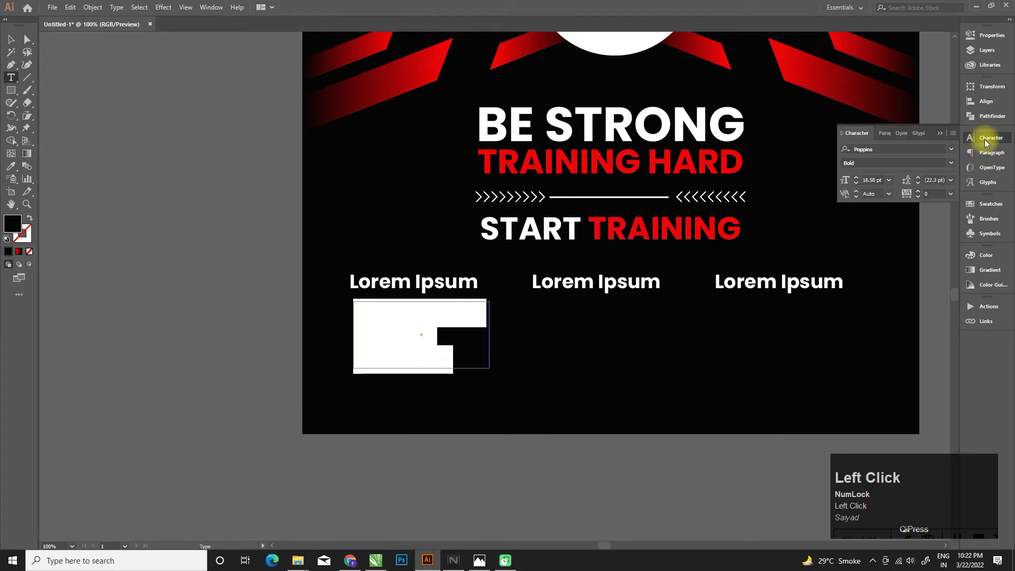
{"action": "type", "text": "regular"}
{"action": "key", "text": "Return"}
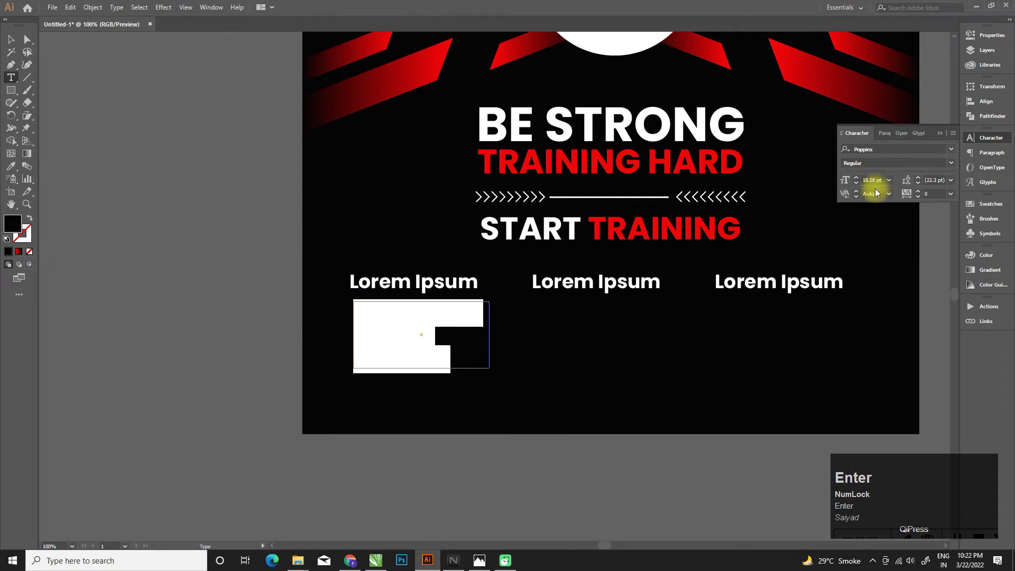
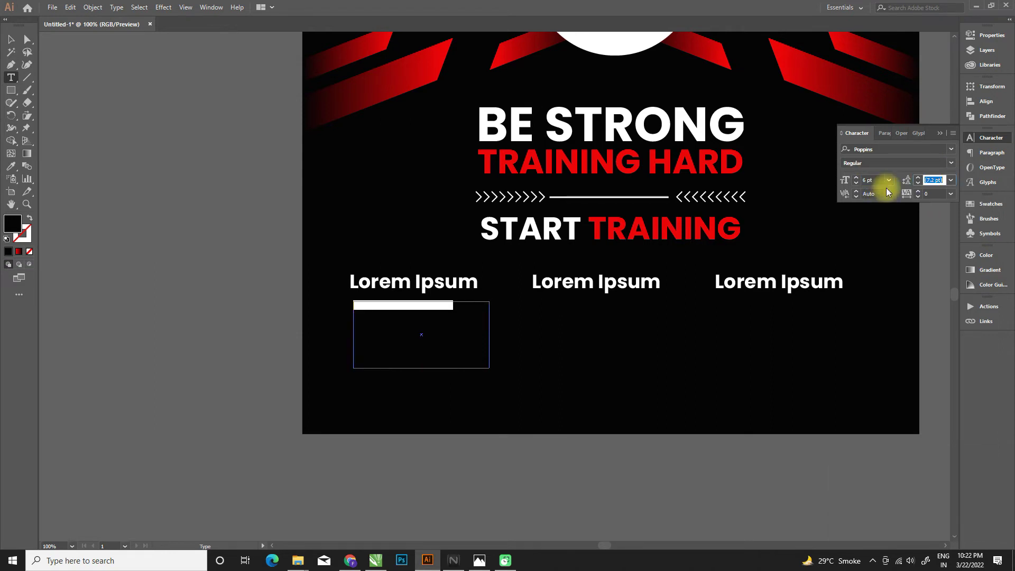
Set the paragraph to 6 pt with a white fill and finish editing it.
{"action": "left_click", "coordinate": [471, 324]}
{"action": "key", "text": "ctrl+a"}
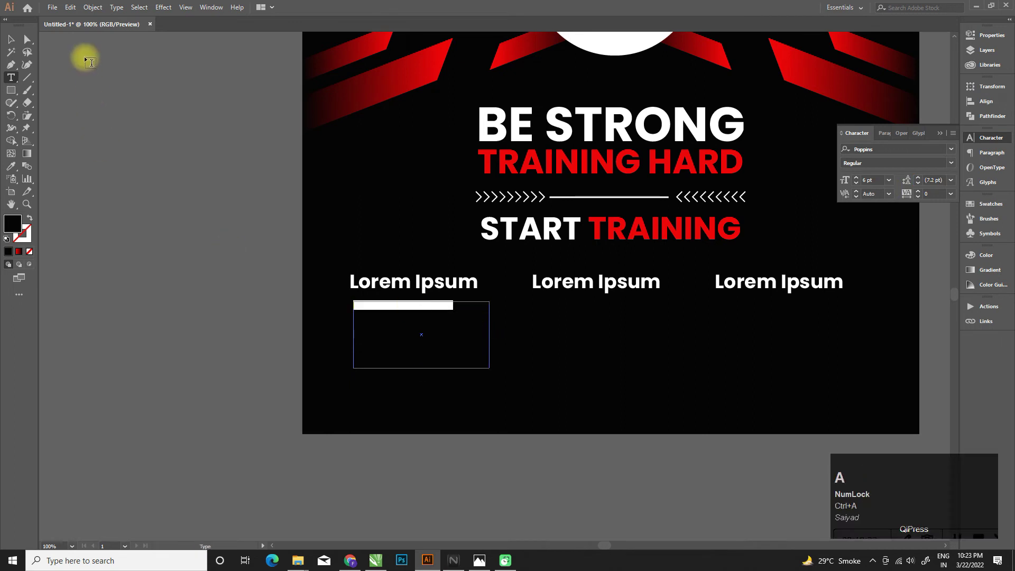
{"action": "left_click", "coordinate": [16, 221]}
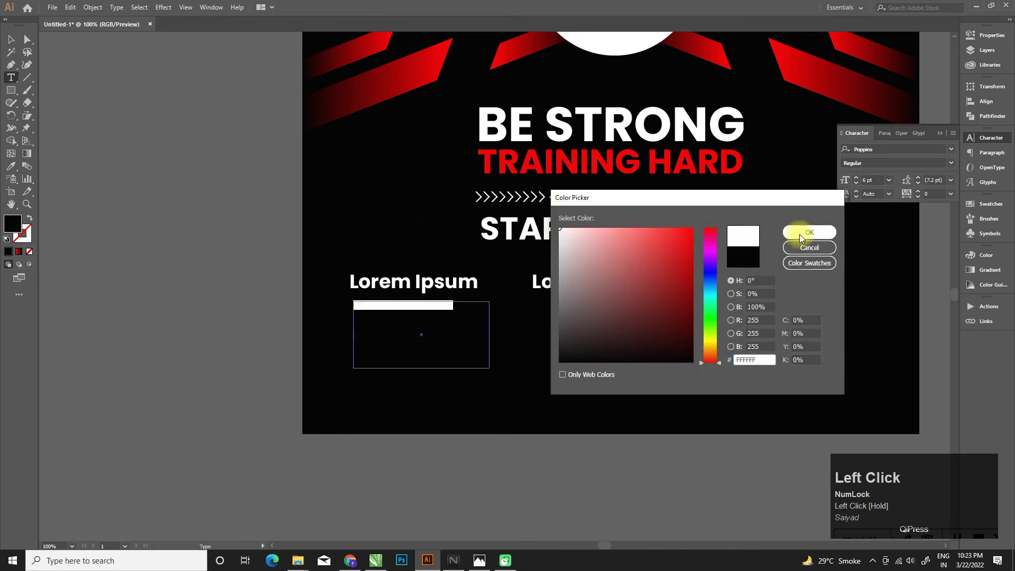
{"action": "key", "text": "ctrl+a"}
{"action": "key", "text": "ctrl+v"}
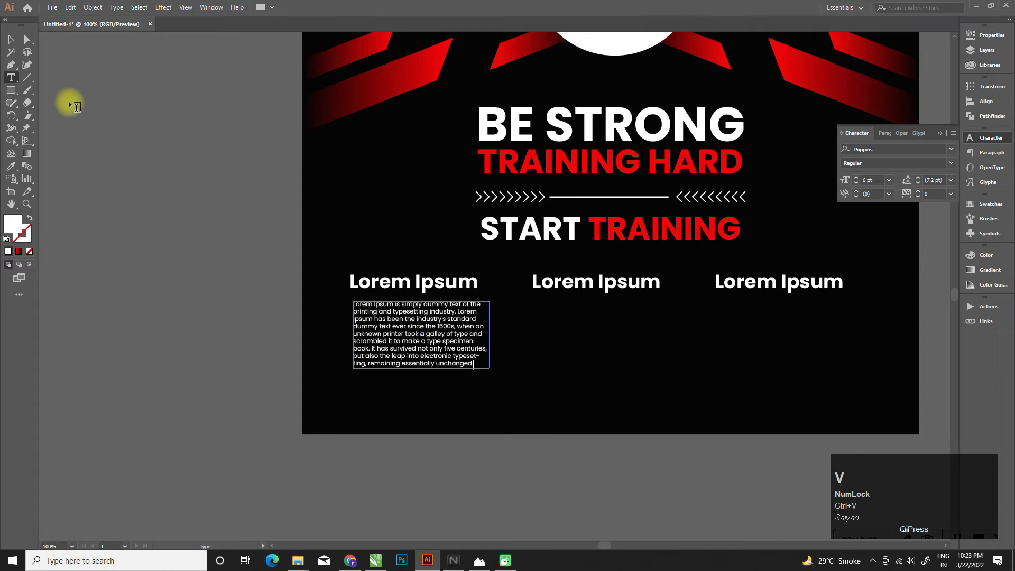
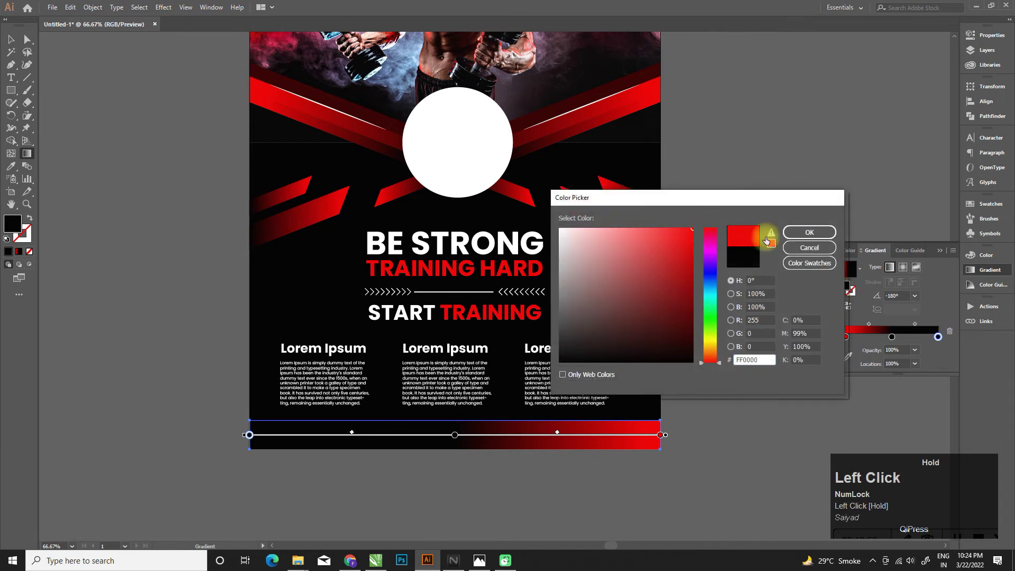
Set the footer bar's gradient to black–red–black with the red stop in the middle.
{"action": "left_click", "coordinate": [851, 341]}
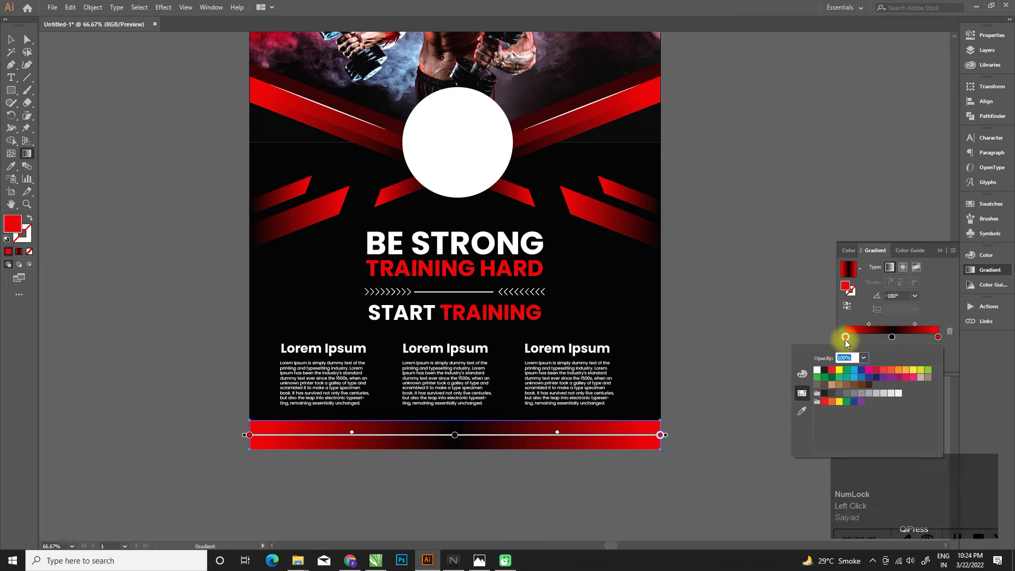
{"action": "left_click_drag", "start_coordinate": [849, 331], "coordinate": [804, 233]}
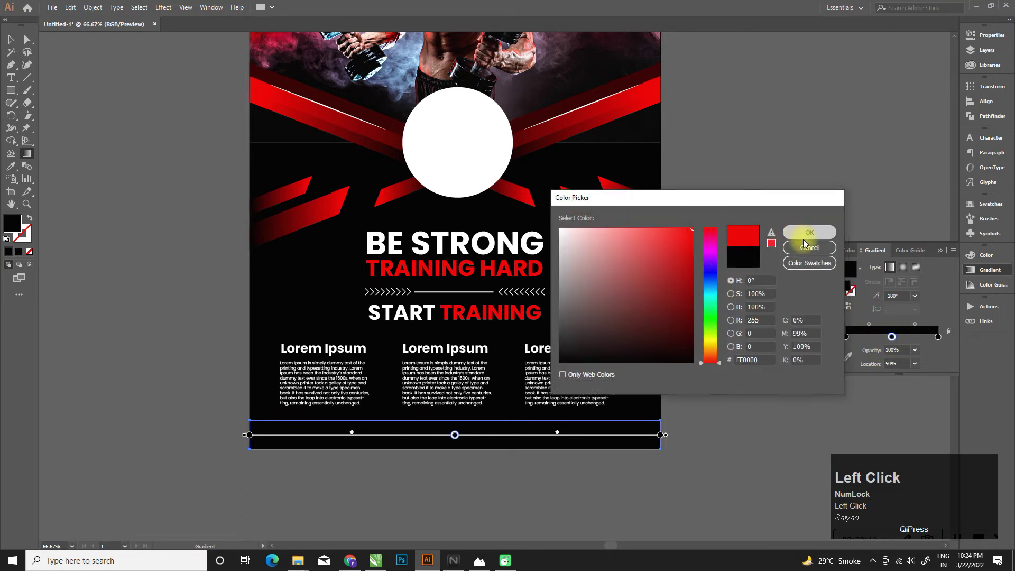
{"action": "key", "text": "x"}
{"action": "scroll", "scroll_direction": "down", "scroll_amount": 3}
{"action": "key", "text": "x"}
{"action": "key", "text": "x"}
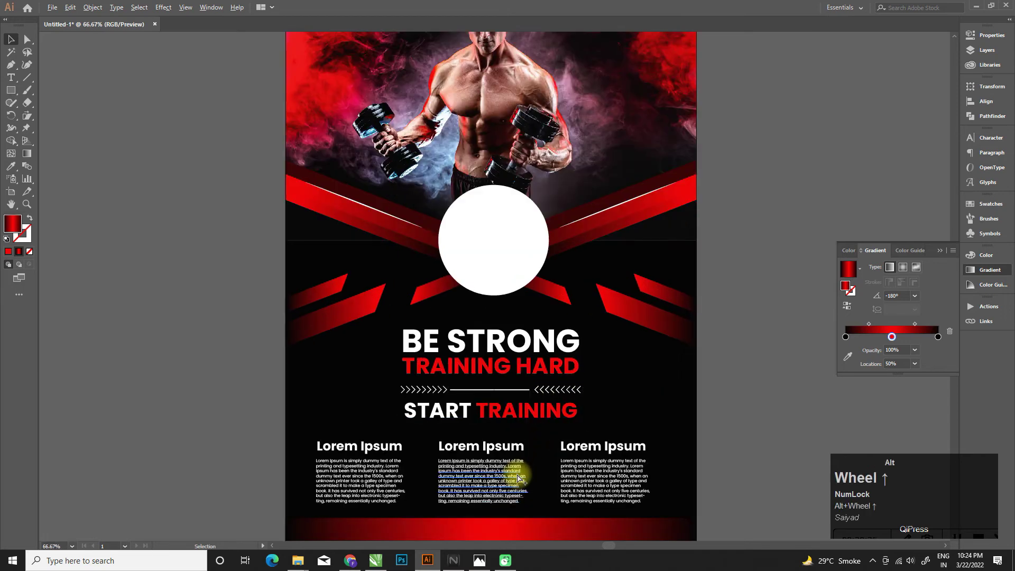
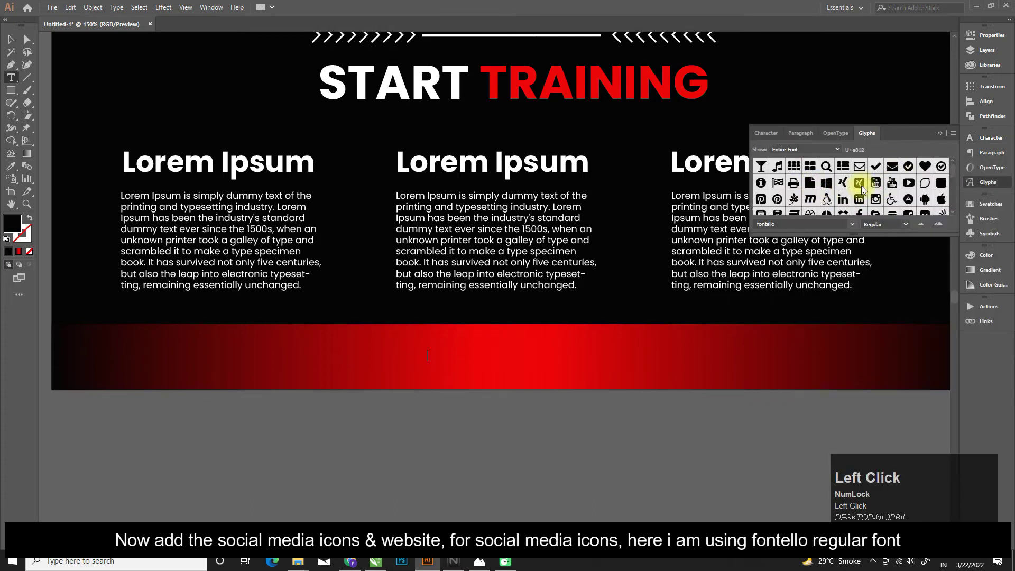
Insert white Facebook, Instagram, Twitter and YouTube glyphs into the red footer.
{"action": "scroll", "scroll_direction": "down", "scroll_amount": 3}
{"action": "left_click", "coordinate": [911, 189]}
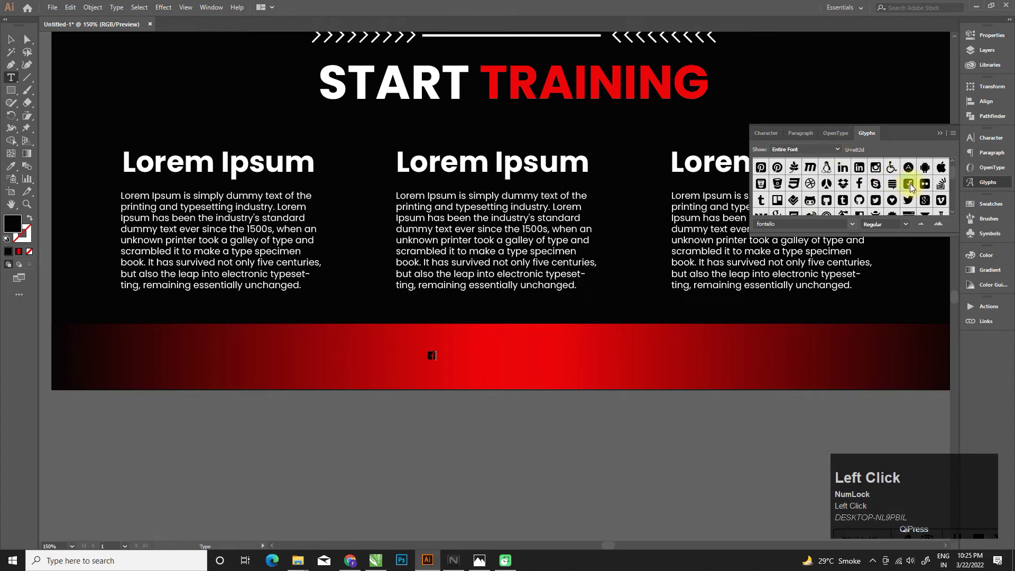
{"action": "left_click", "coordinate": [878, 173]}
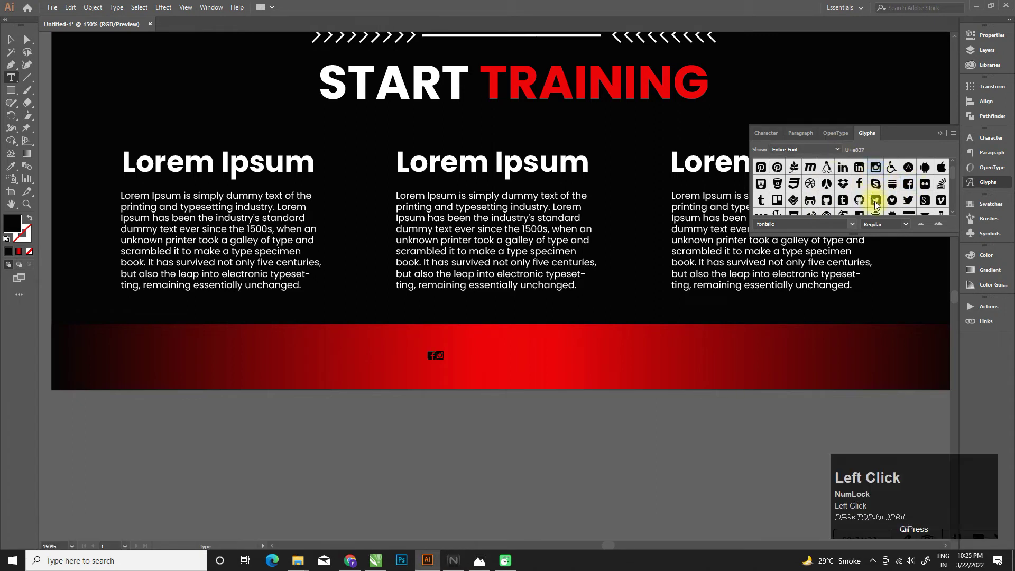
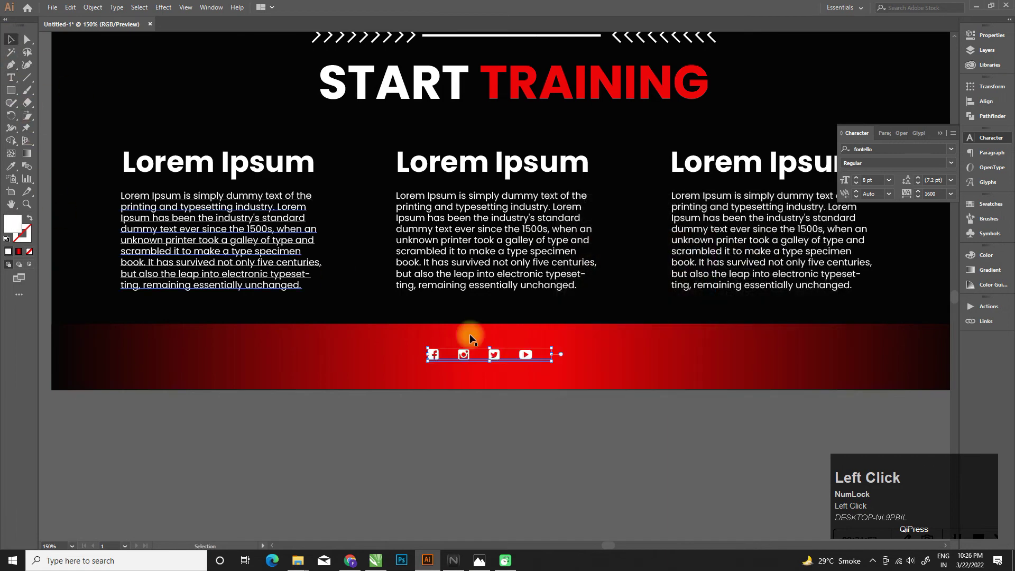
{"action": "scroll", "scroll_direction": "down", "scroll_amount": 3}
{"action": "left_click", "coordinate": [532, 399]}
{"action": "scroll", "scroll_direction": "up", "scroll_amount": 3}
{"action": "left_click_drag", "start_coordinate": [513, 338], "coordinate": [597, 338]}
{"action": "left_click_drag", "start_coordinate": [446, 338], "coordinate": [674, 337]}
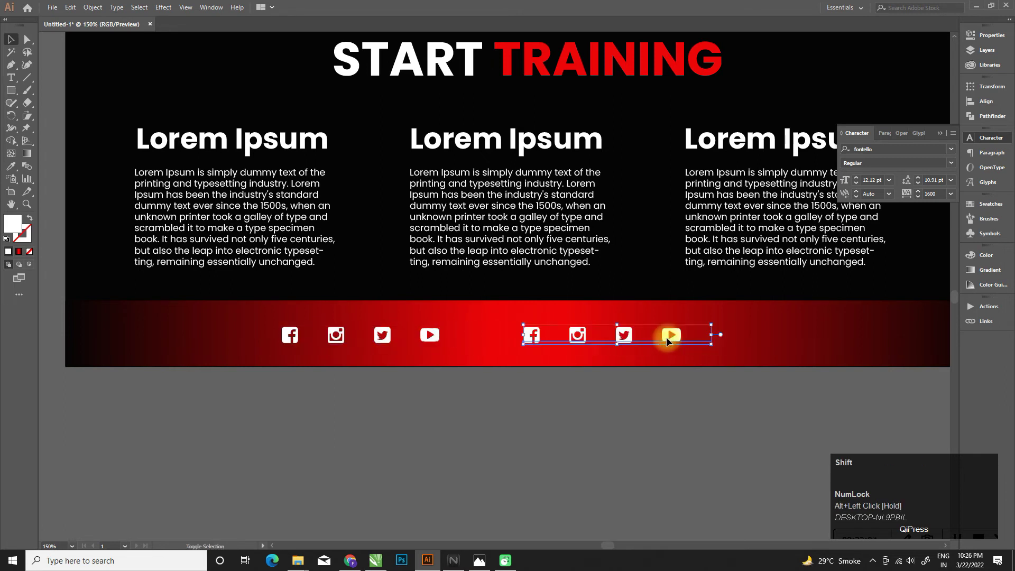
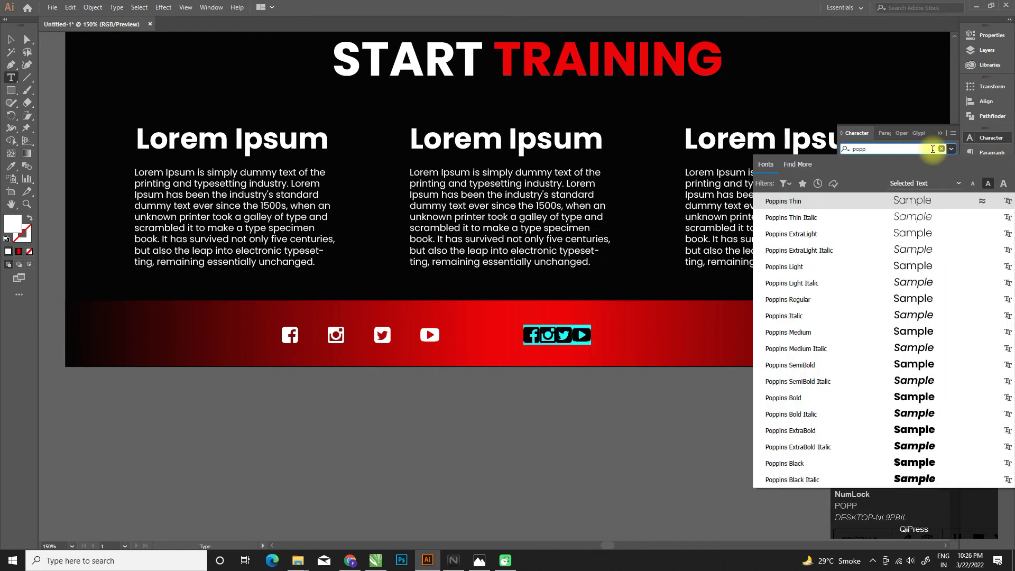
{"action": "left_click", "coordinate": [803, 401]}
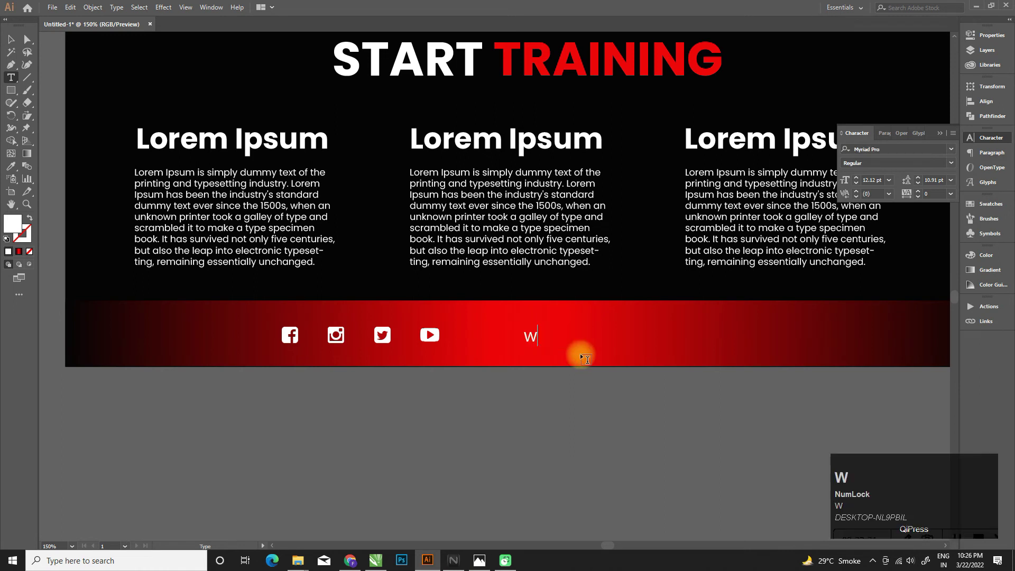
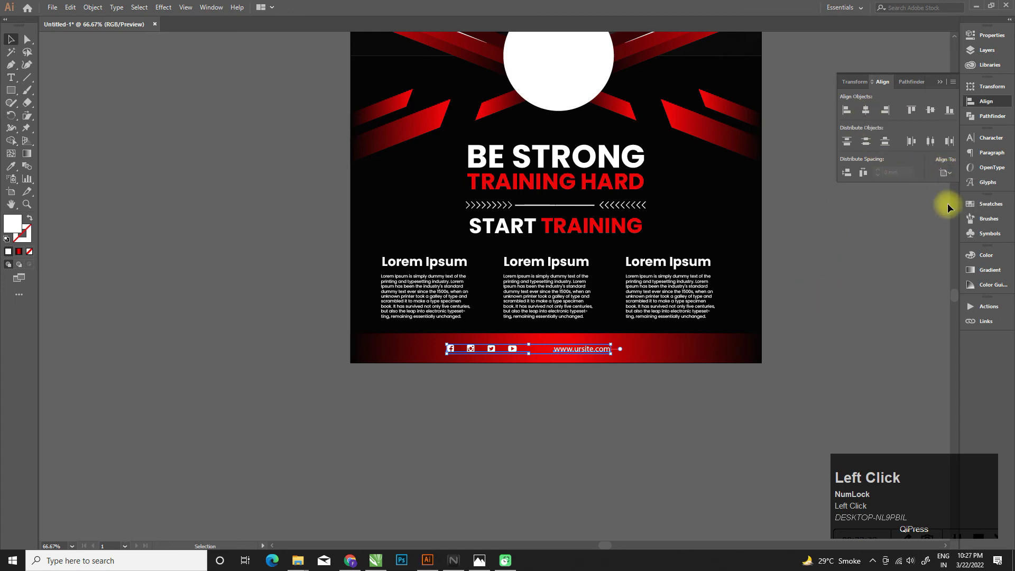
Centre the footer icons and website text horizontally on the flyer.
{"action": "scroll", "scroll_direction": "down", "scroll_amount": 3}
{"action": "scroll", "scroll_direction": "up", "scroll_amount": 3}
{"action": "left_click_drag", "start_coordinate": [757, 350], "coordinate": [465, 460]}
{"action": "key", "text": "ctrl+g"}
{"action": "left_click", "coordinate": [464, 460]}
{"action": "key", "text": "ctrl+shift+g"}
{"action": "left_click", "coordinate": [758, 270]}
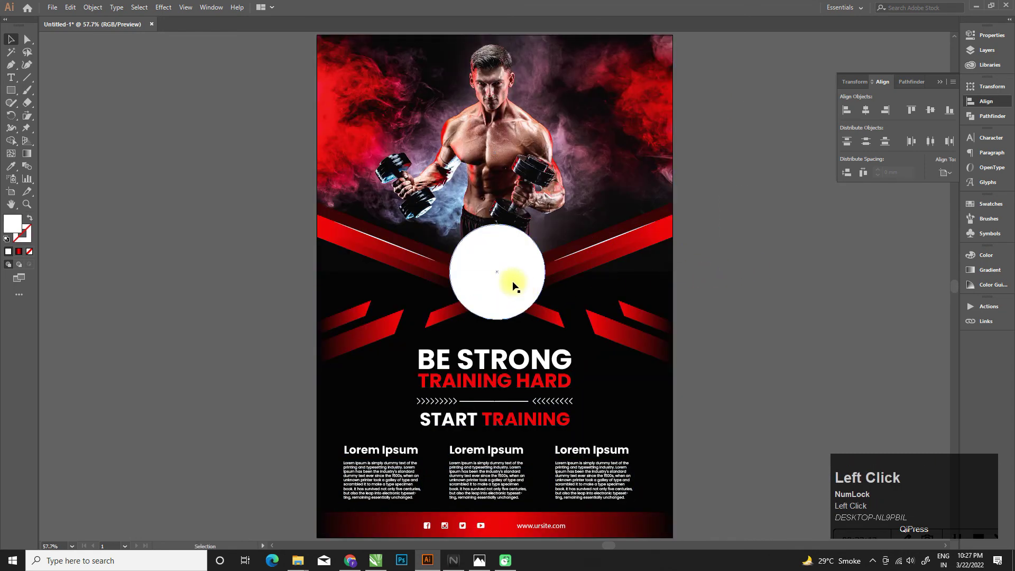
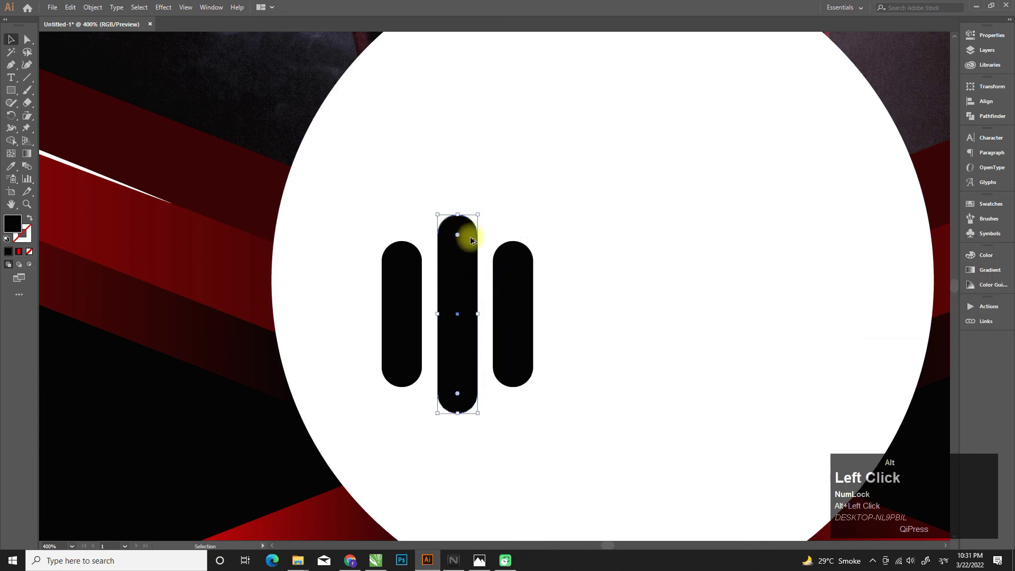
Group the three rounded black bars, reflect a vertical copy and move it to the circle's right side.
{"action": "key", "text": "ctrl+d"}
{"action": "left_click", "coordinate": [462, 291]}
{"action": "key", "text": "ctrl+g"}
{"action": "right_click", "coordinate": [410, 297]}
{"action": "left_click", "coordinate": [567, 435]}
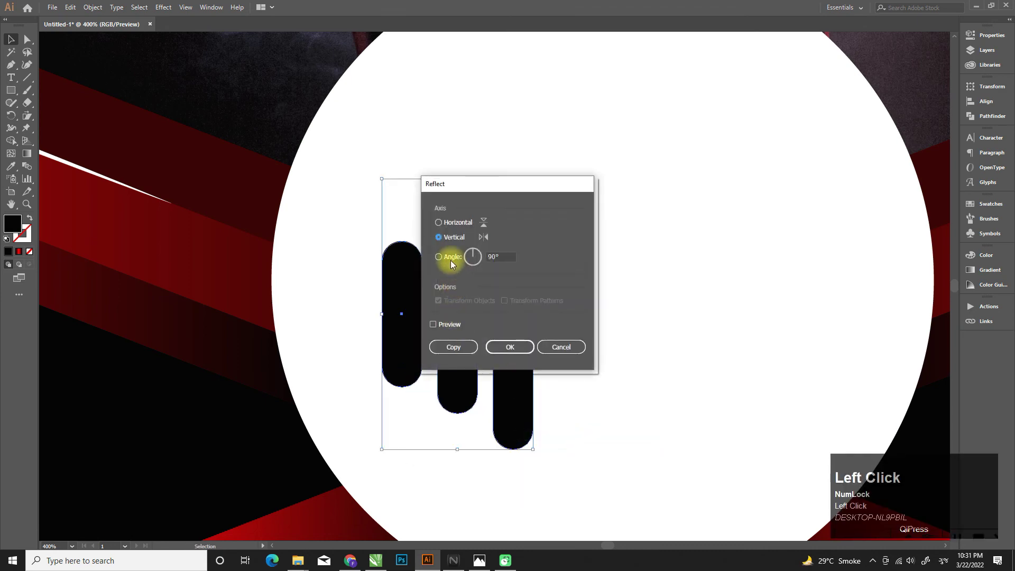
{"action": "left_click_drag", "start_coordinate": [461, 355], "coordinate": [522, 326]}
{"action": "scroll", "scroll_direction": "down", "scroll_amount": 3}
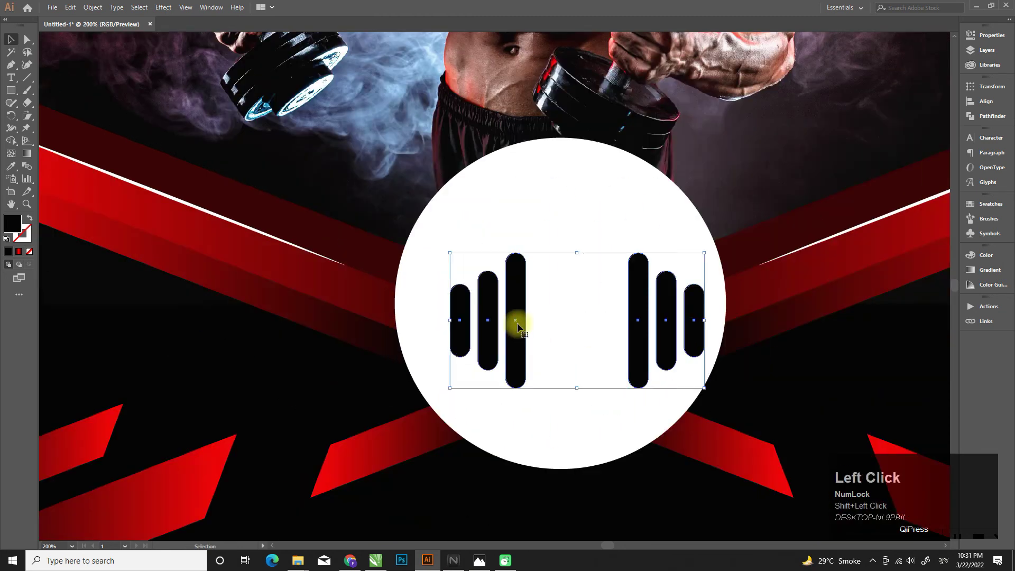
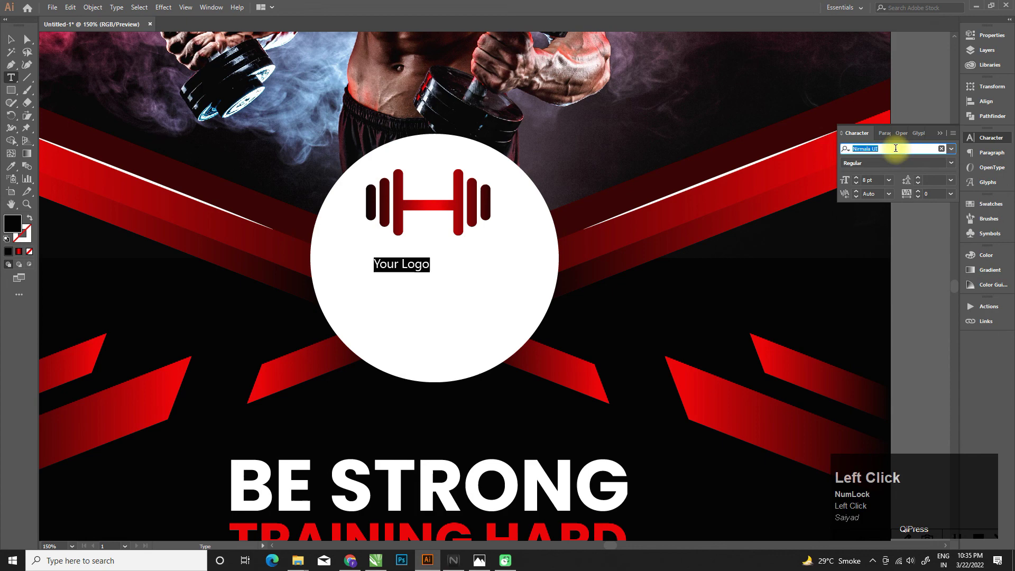
Set the Your Logo text in Poppins Bold and enlarge it beneath the dumbbell emblem.
{"action": "type", "text": "poppin"}
{"action": "left_click", "coordinate": [813, 401]}
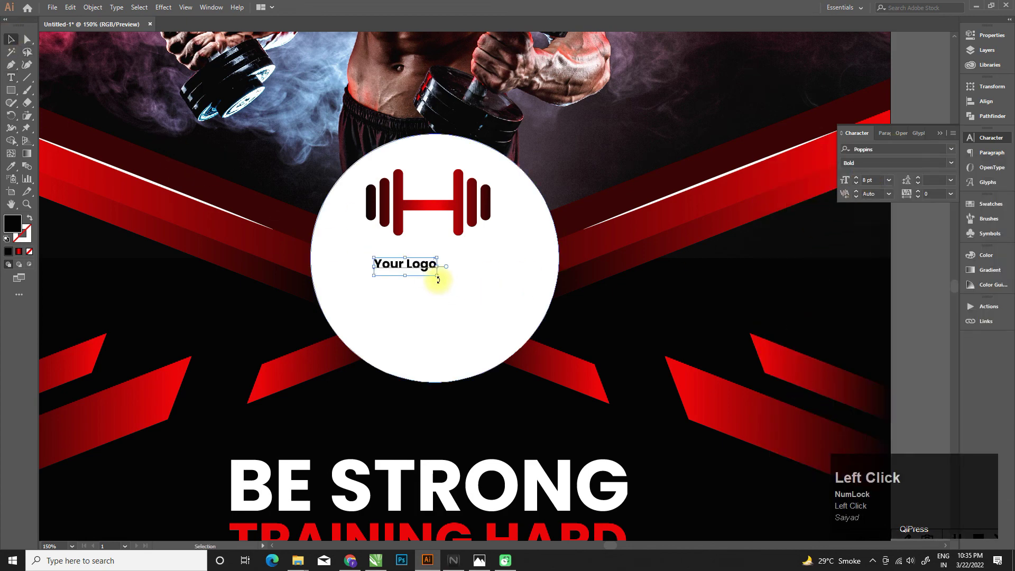
{"action": "left_click_drag", "start_coordinate": [472, 267], "coordinate": [465, 225]}
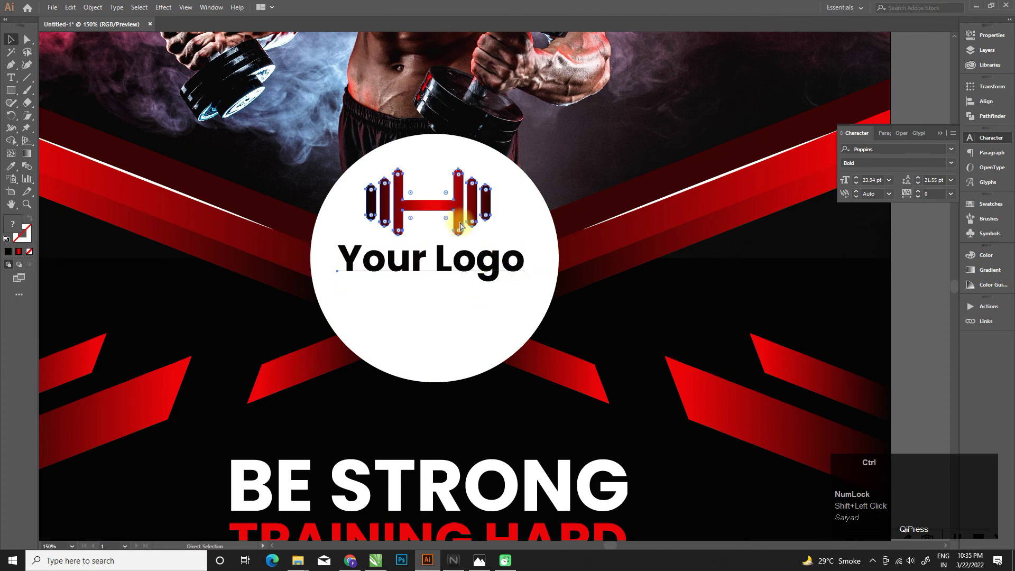
{"action": "key", "text": "ctrl+g"}
{"action": "key", "text": "ctrl+y"}
{"action": "scroll", "scroll_direction": "down", "scroll_amount": 3}
{"action": "left_click", "coordinate": [754, 308]}
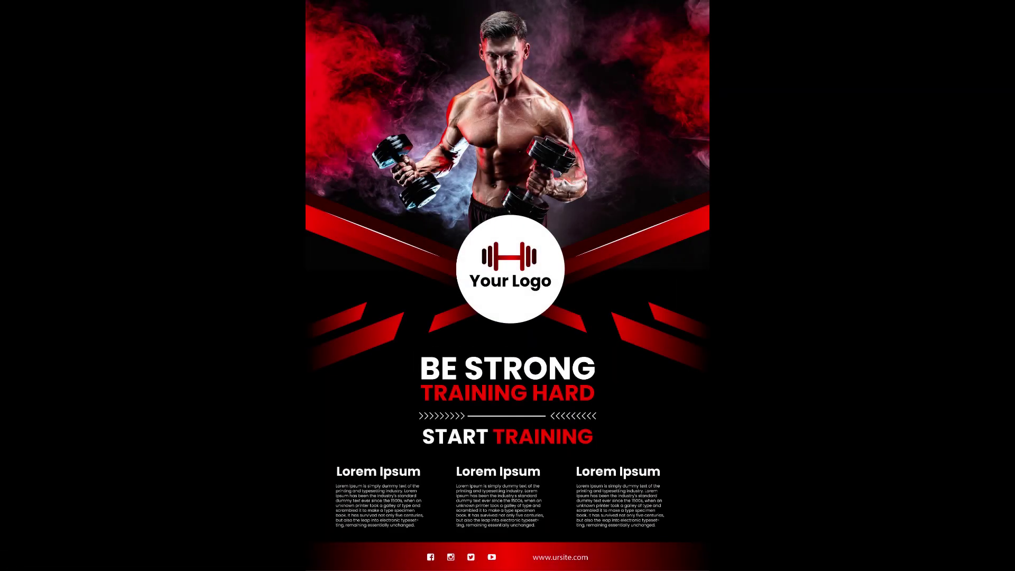